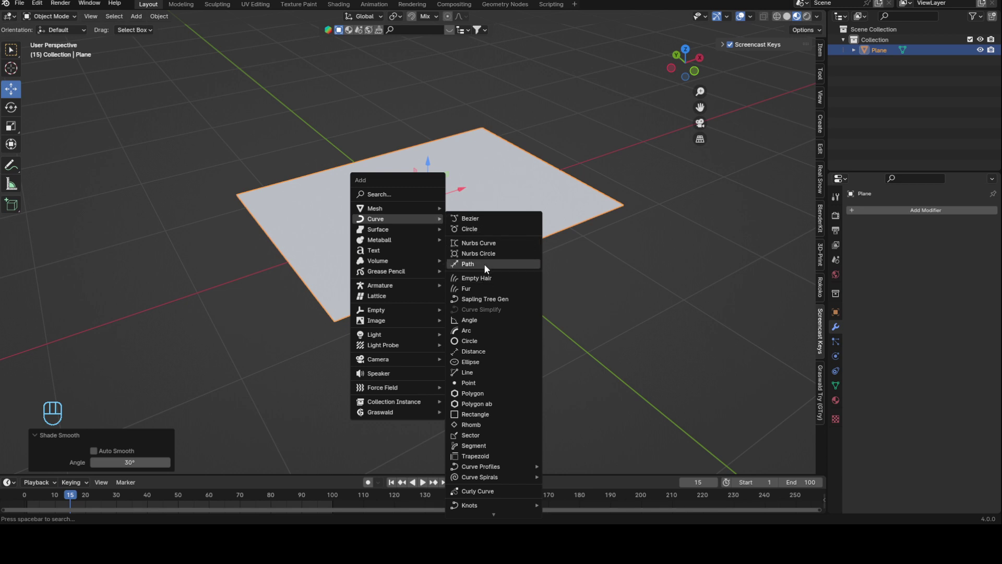
# Step: Add a NURBS path curve running through the centre of the plane
pyautogui.moveTo(516, 209); pyautogui.dragTo(712, 76)
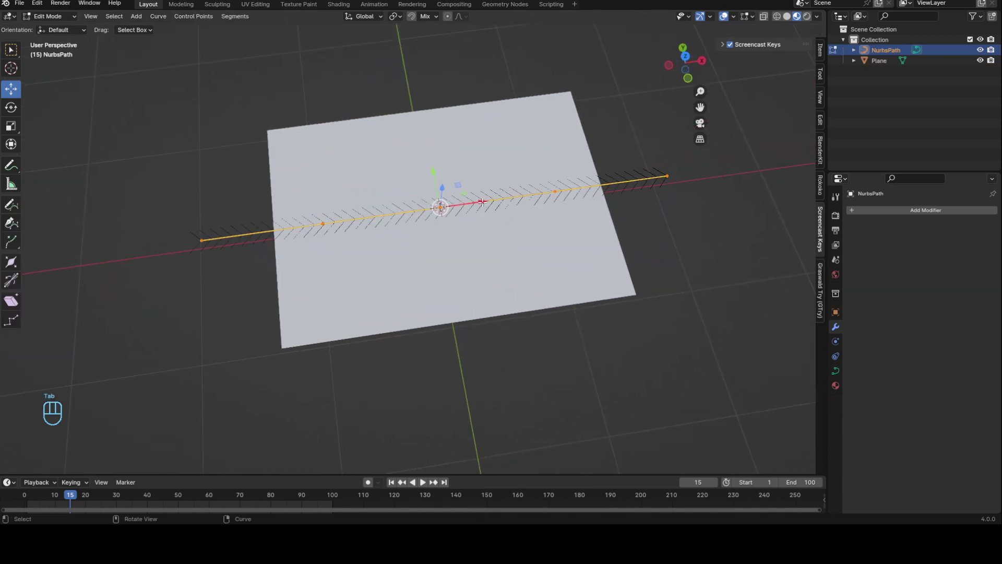
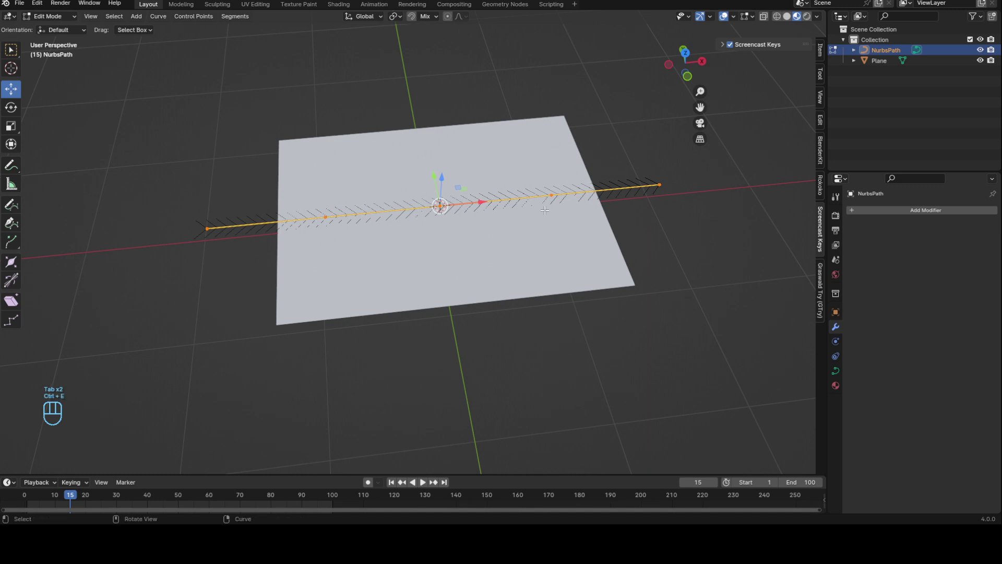
# Step: Bring up the command search before switching to a front view of the path
pyautogui.press('F3')
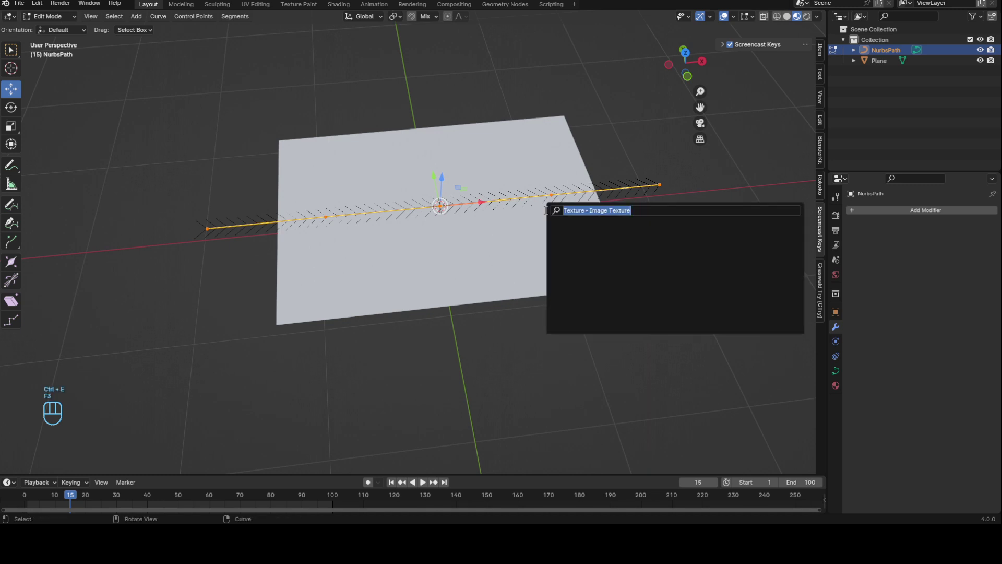
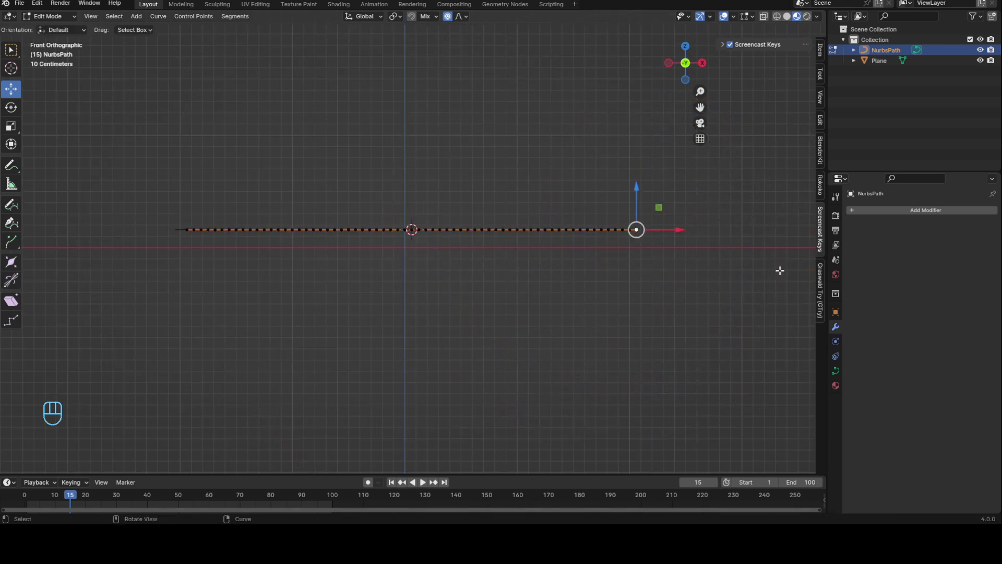
# Step: Rotate and scale the path points proportionally to wind it into an inward-coiling spiral
pyautogui.press('r')
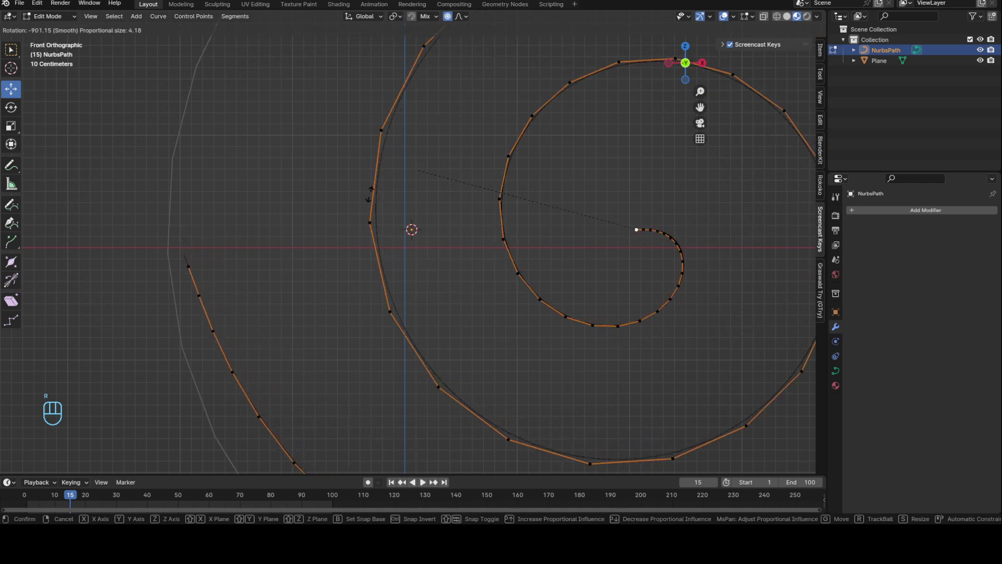
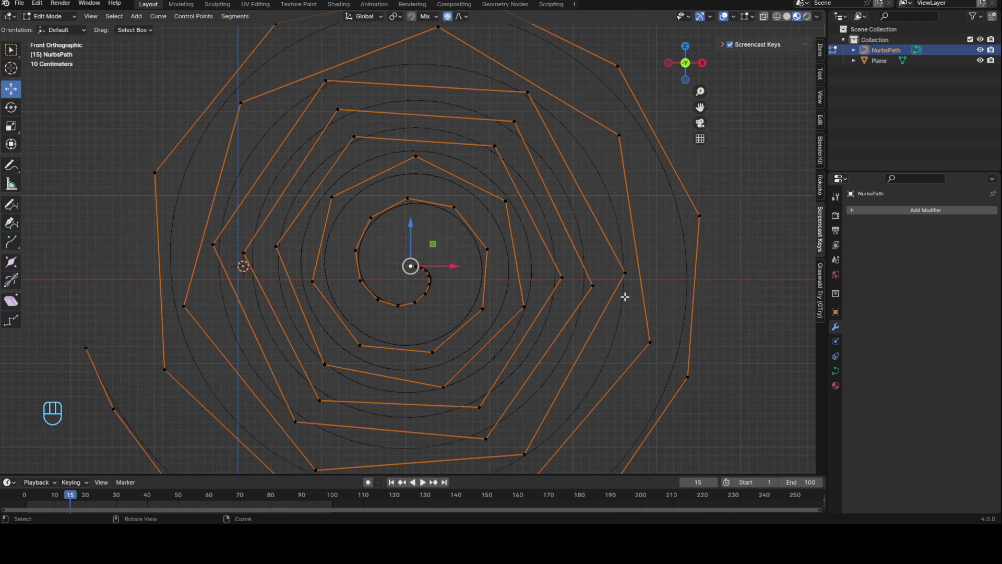
pyautogui.press('s')
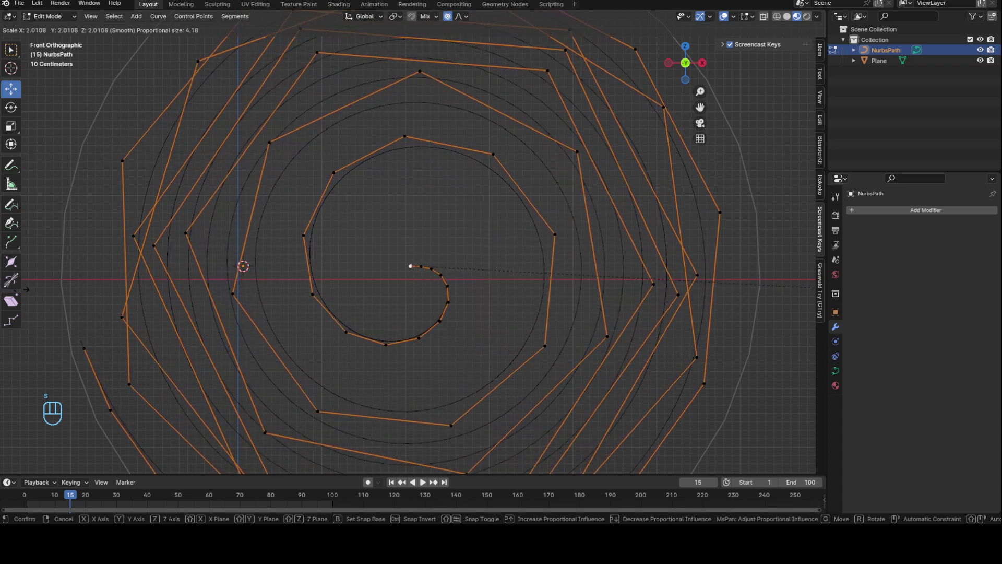
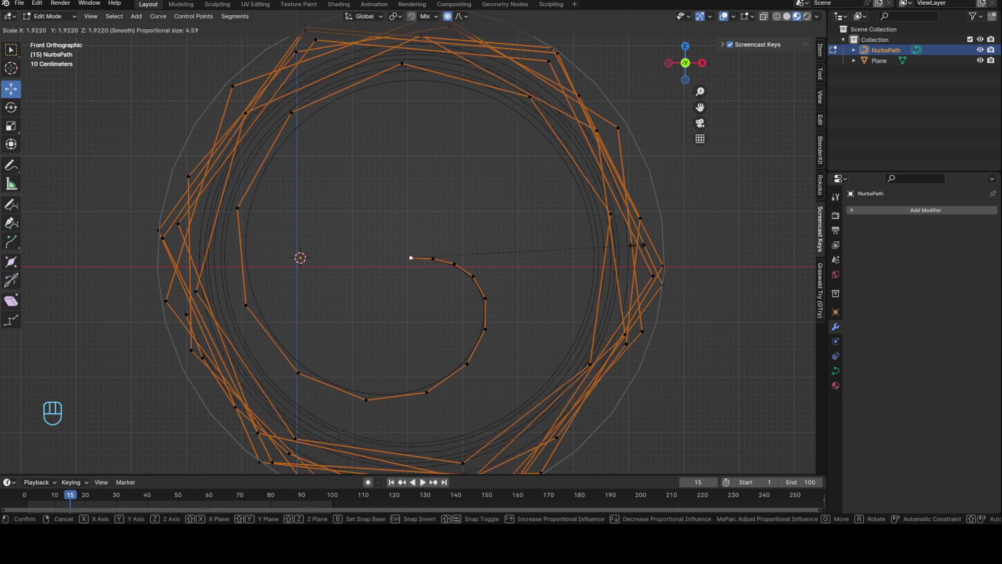
pyautogui.press('s')
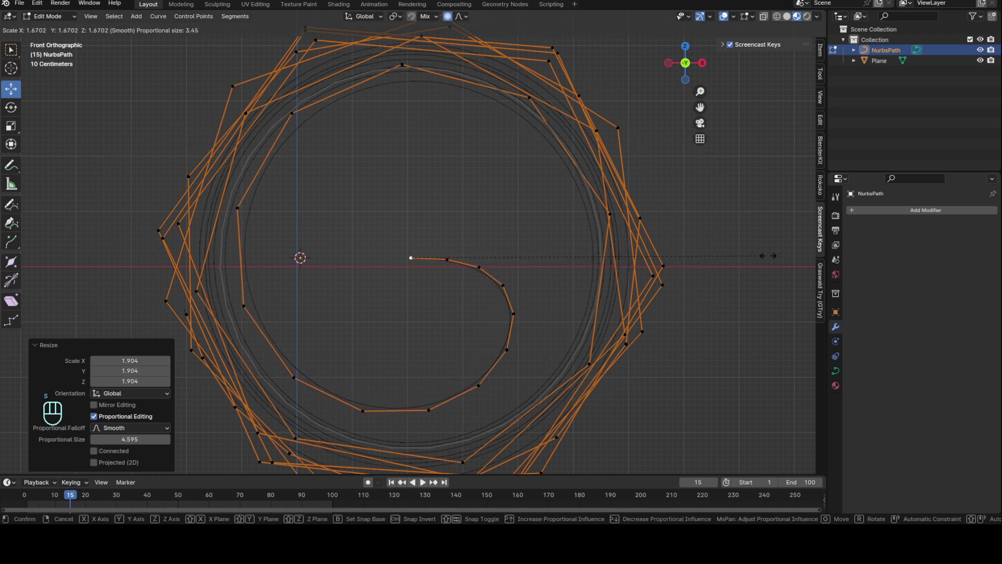
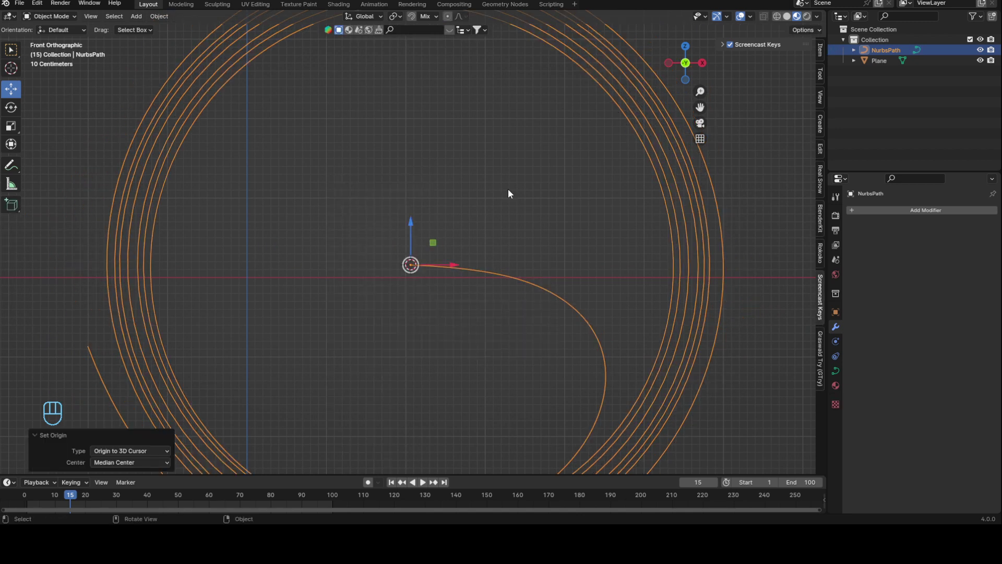
# Step: Scale the spiral down to a small coil and rotate it to tilt it face-on
pyautogui.moveTo(542, 219); pyautogui.dragTo(553, 314)
pyautogui.middleClick(495, 269)
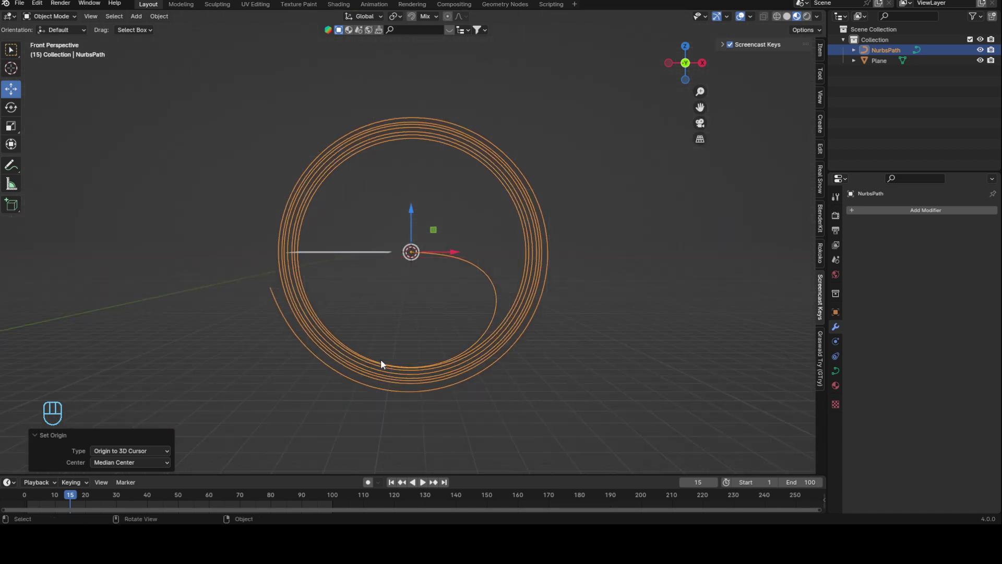
pyautogui.moveTo(564, 255); pyautogui.dragTo(591, 270)
pyautogui.moveTo(435, 269); pyautogui.dragTo(487, 273)
pyautogui.press('s')
pyautogui.moveTo(513, 289); pyautogui.dragTo(522, 310)
pyautogui.middleClick(590, 280)
pyautogui.moveTo(500, 321); pyautogui.dragTo(428, 240)
pyautogui.middleClick(441, 256)
pyautogui.middleClick(542, 299)
pyautogui.press('r')
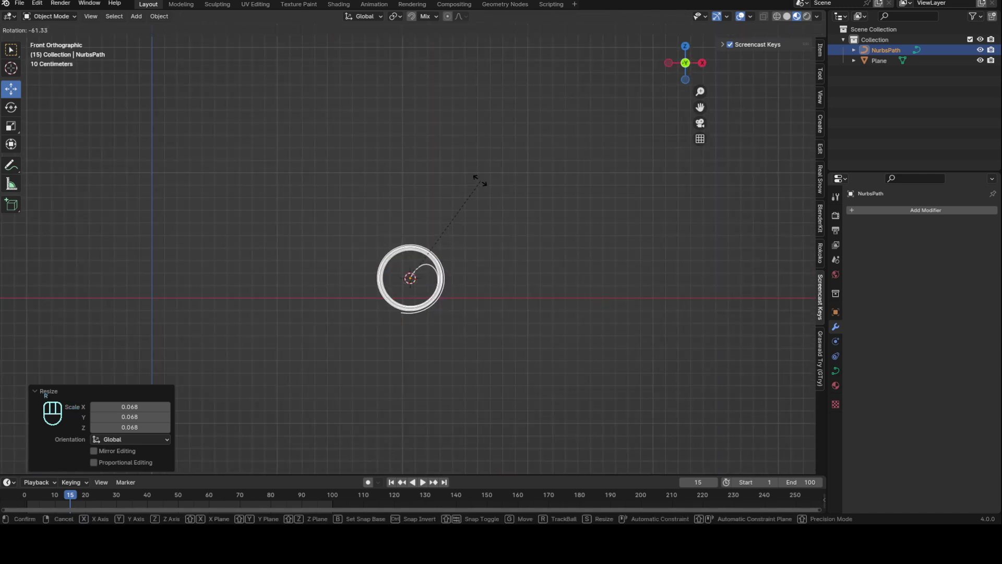
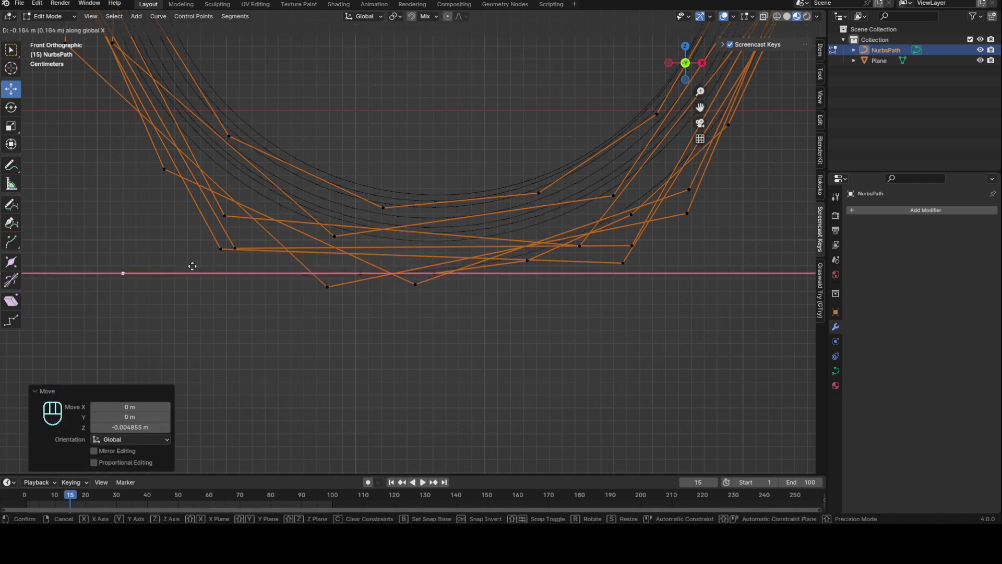
# Step: Leave edit mode, select the spiral curve and move it up beside the plane's edge
pyautogui.press('Tab')
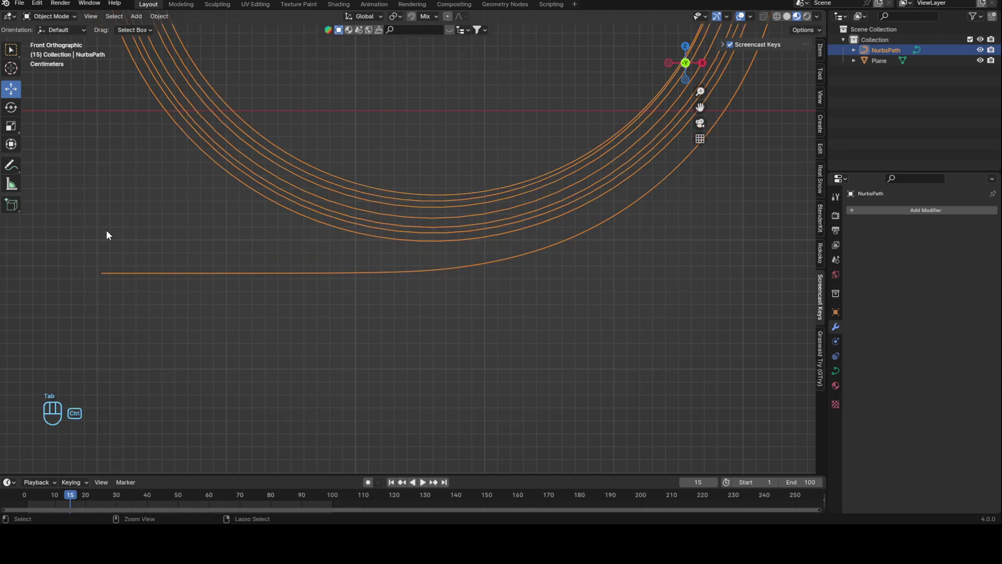
pyautogui.moveTo(471, 204); pyautogui.dragTo(454, 401)
pyautogui.click(458, 213)
pyautogui.moveTo(455, 236); pyautogui.dragTo(452, 247)
pyautogui.moveTo(472, 176); pyautogui.dragTo(467, 252)
pyautogui.middleClick(367, 246)
pyautogui.moveTo(461, 199); pyautogui.dragTo(488, 244)
pyautogui.moveTo(484, 238); pyautogui.dragTo(470, 238)
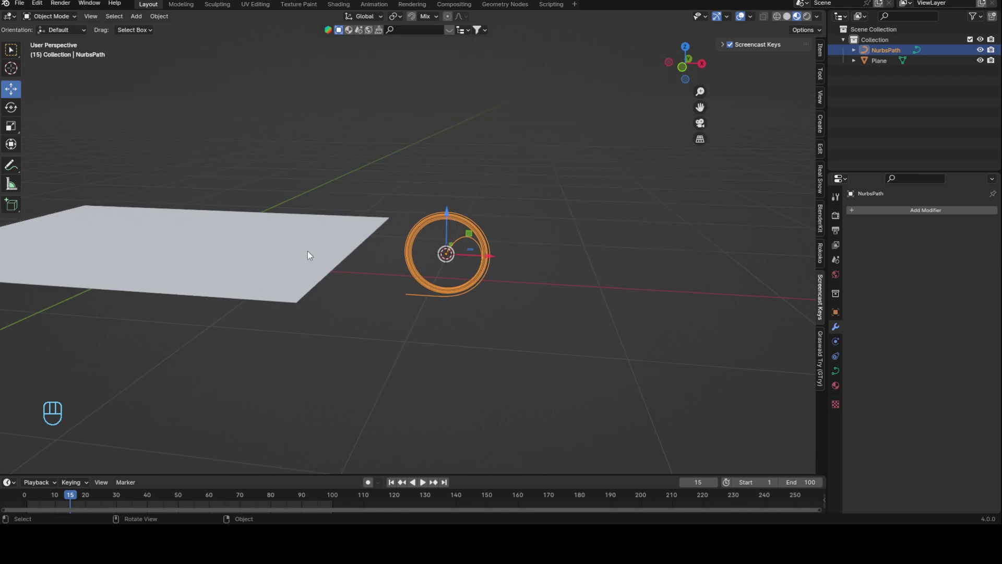
pyautogui.click(481, 234)
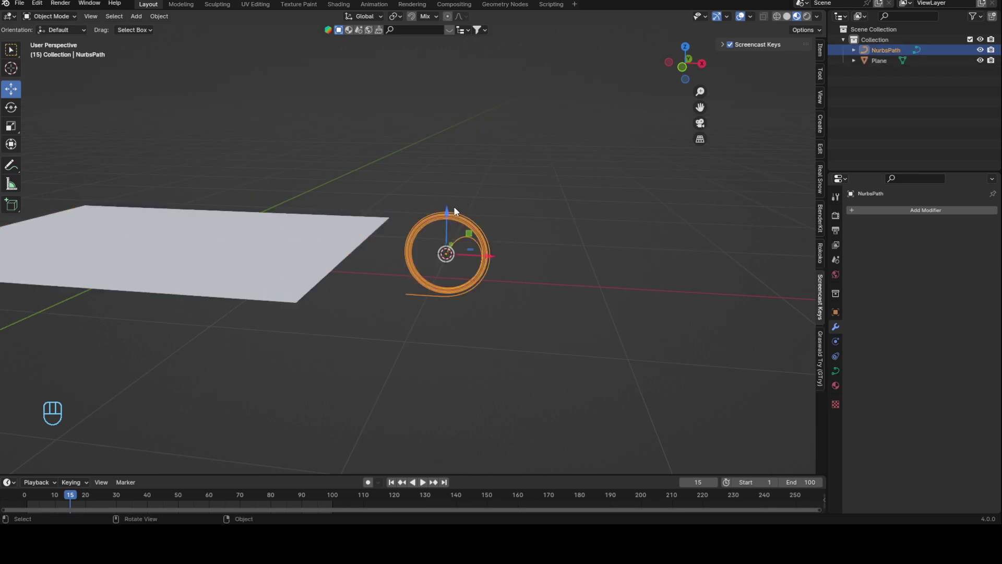
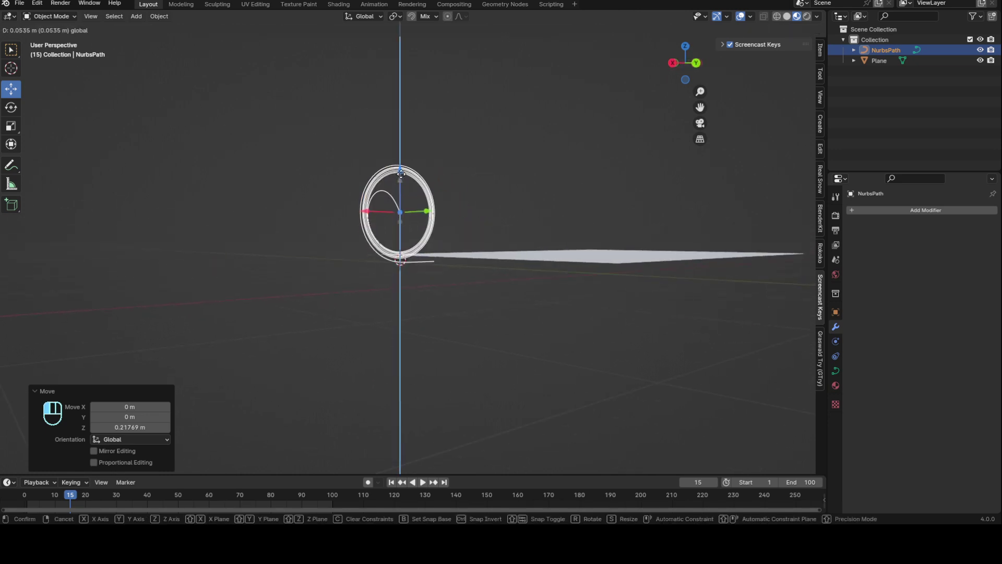
pyautogui.moveTo(538, 191); pyautogui.dragTo(408, 183)
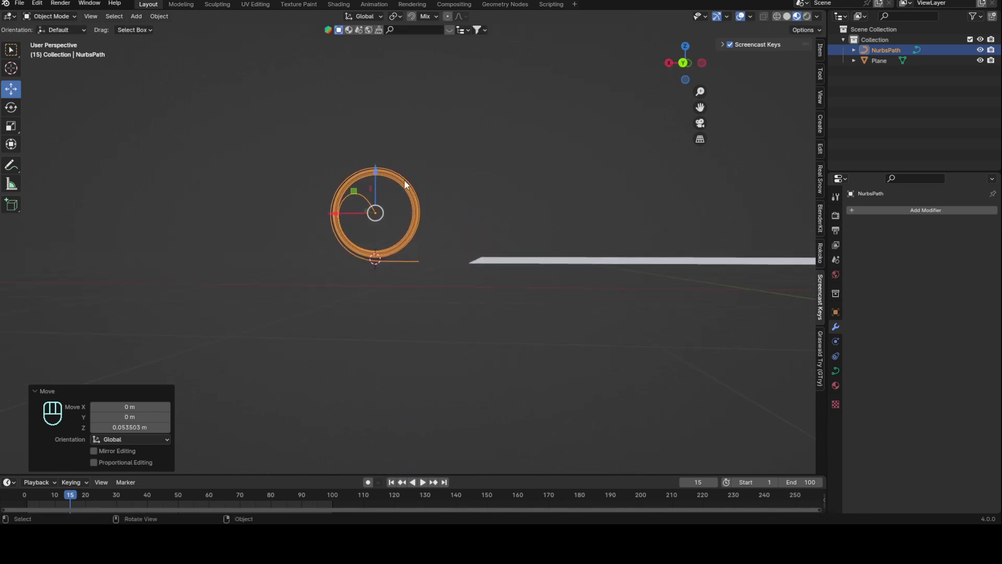
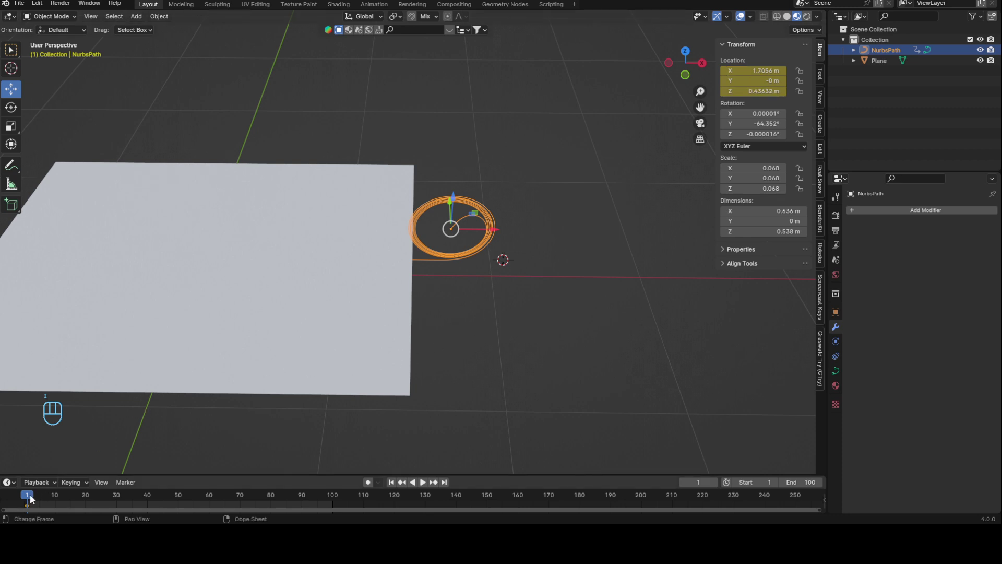
# Step: Keyframe the spiral at X -1.7056 on frame 100 and play back its travel across the plane
pyautogui.moveTo(33, 498); pyautogui.dragTo(342, 490)
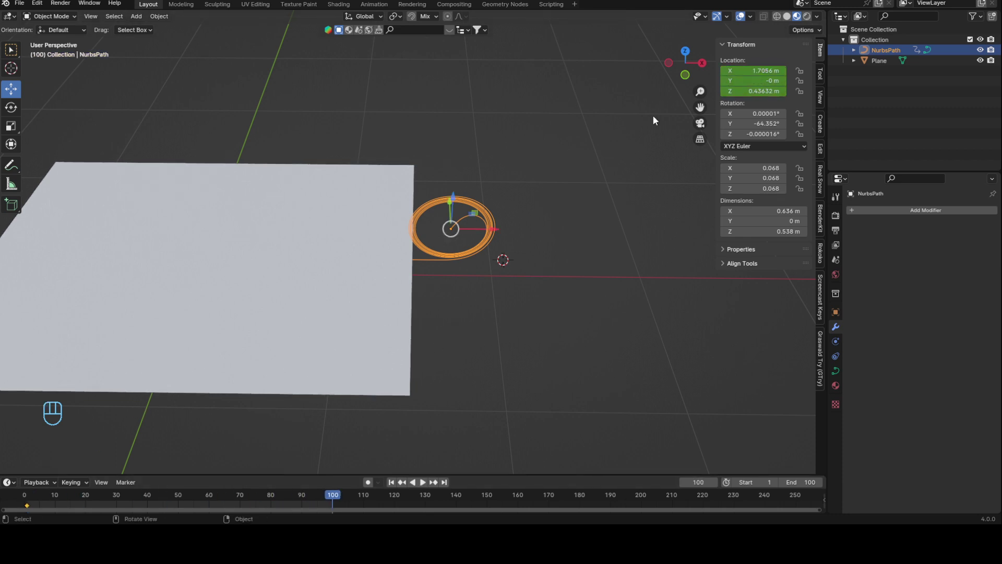
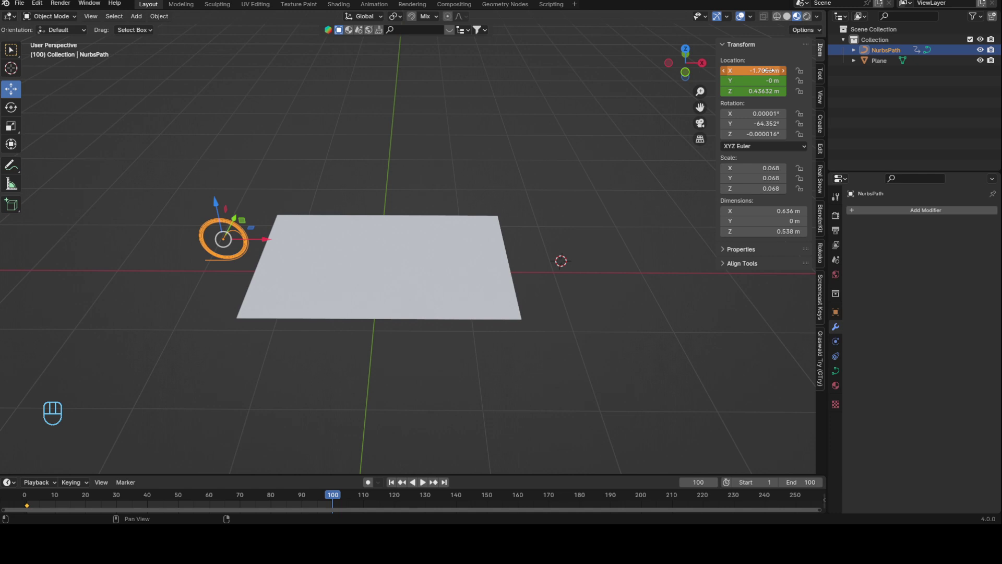
pyautogui.press('i')
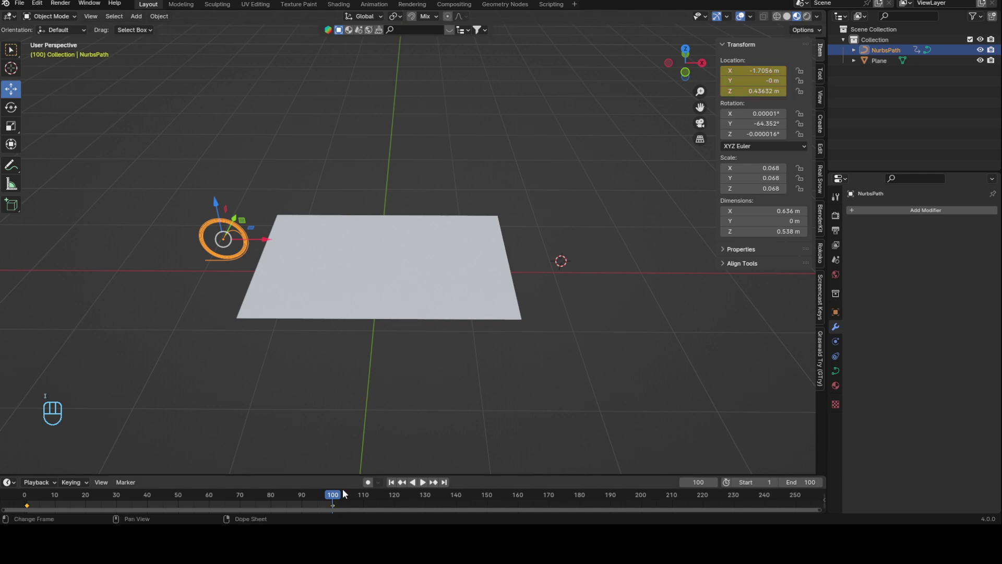
pyautogui.moveTo(330, 497); pyautogui.dragTo(33, 492)
pyautogui.press('space')
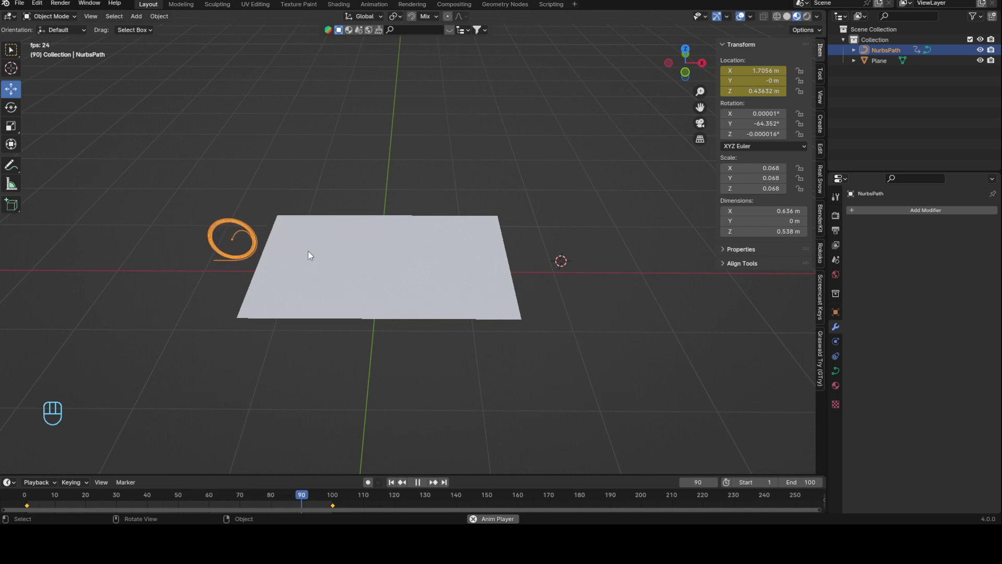
pyautogui.press('space')
# Step: Select the plane and add a Curve modifier to it
pyautogui.moveTo(48, 499); pyautogui.dragTo(56, 484)
pyautogui.moveTo(940, 209); pyautogui.dragTo(788, 233)
# Step: Target the Curve modifier at the spiral path and keyframe the path's location at an early frame
pyautogui.middleClick(541, 315)
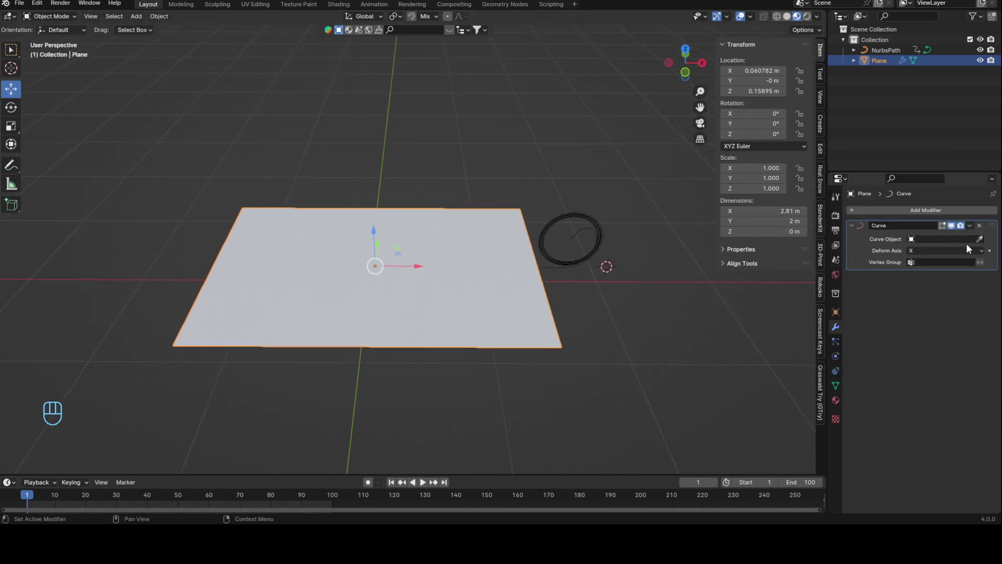
pyautogui.click(989, 241)
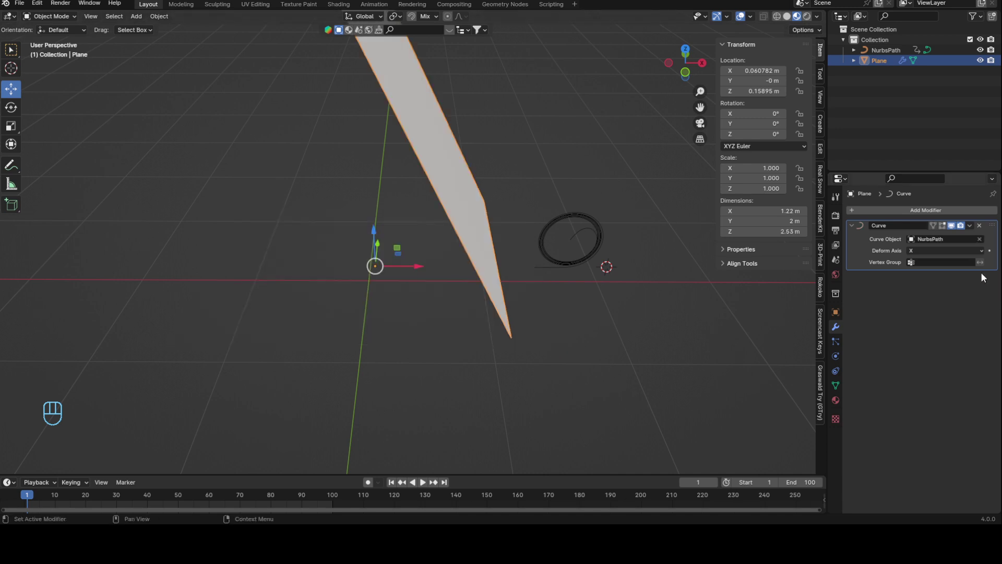
pyautogui.moveTo(954, 254); pyautogui.dragTo(939, 275)
pyautogui.moveTo(938, 255); pyautogui.dragTo(926, 267)
pyautogui.middleClick(610, 248)
pyautogui.press('space')
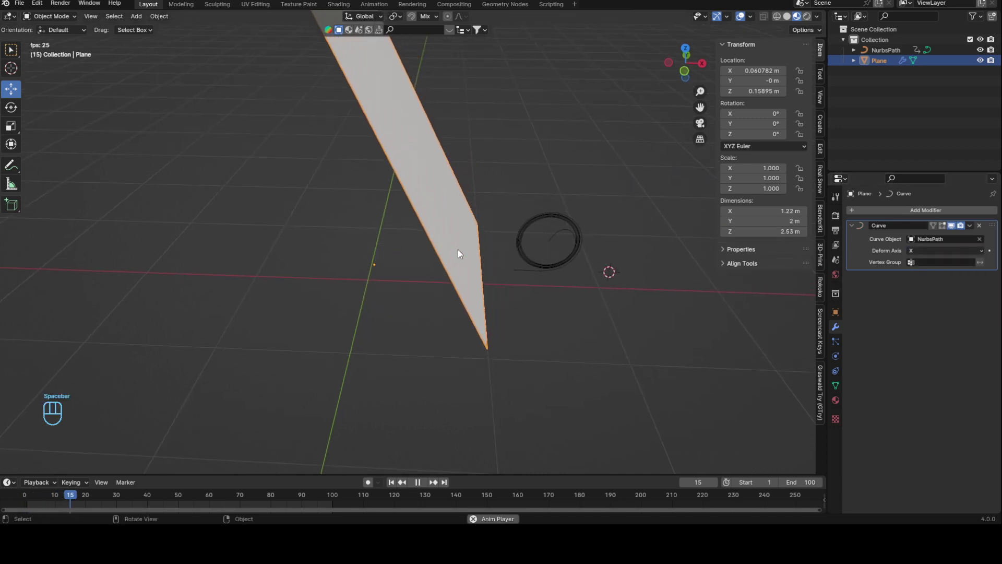
pyautogui.press('space')
pyautogui.middleClick(461, 253)
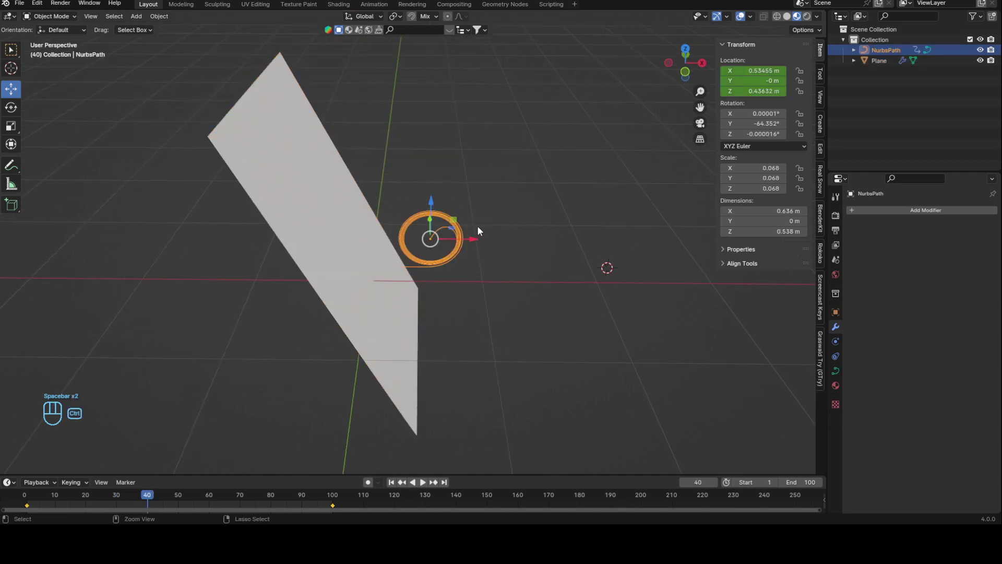
pyautogui.click(34, 496)
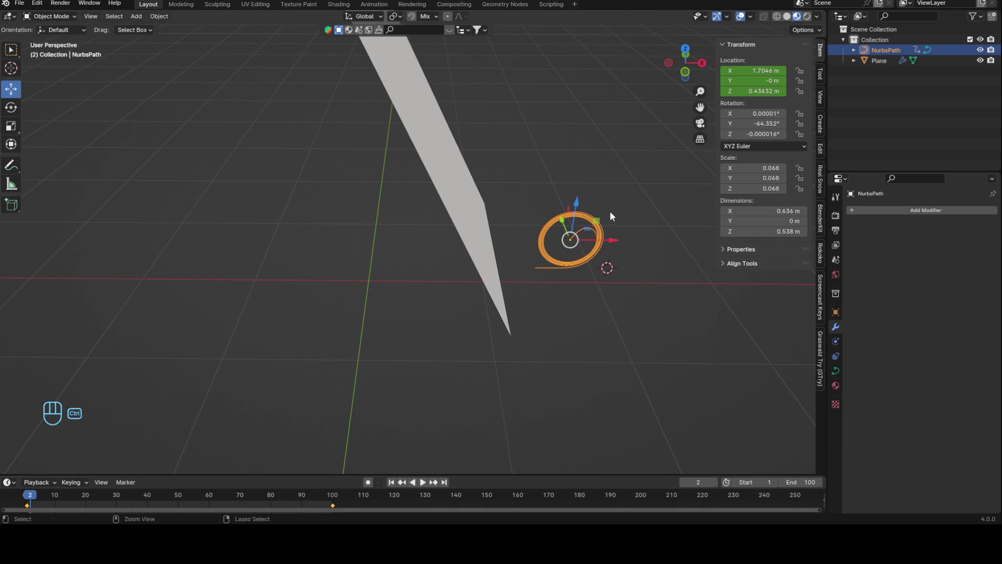
pyautogui.press('ctrl+a')
# Step: Play the animation and orbit around to watch the plane roll up into the coil
pyautogui.press('space')
pyautogui.moveTo(575, 295); pyautogui.dragTo(586, 275)
pyautogui.middleClick(560, 278)
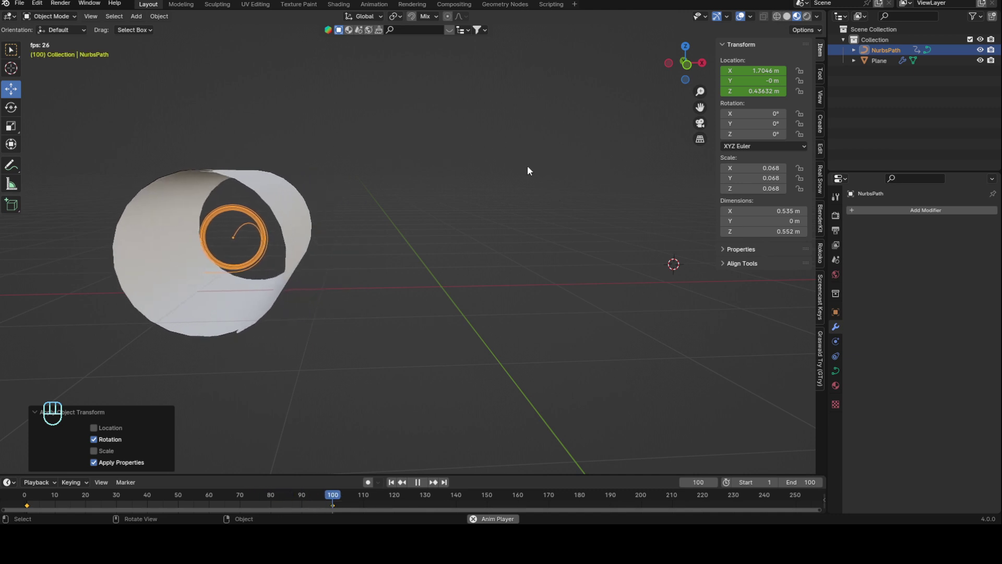
pyautogui.middleClick(582, 238)
pyautogui.middleClick(612, 242)
pyautogui.press('space')
pyautogui.moveTo(94, 501); pyautogui.dragTo(62, 481)
pyautogui.middleClick(518, 310)
pyautogui.middleClick(580, 283)
pyautogui.click(569, 302)
pyautogui.moveTo(631, 276); pyautogui.dragTo(581, 291)
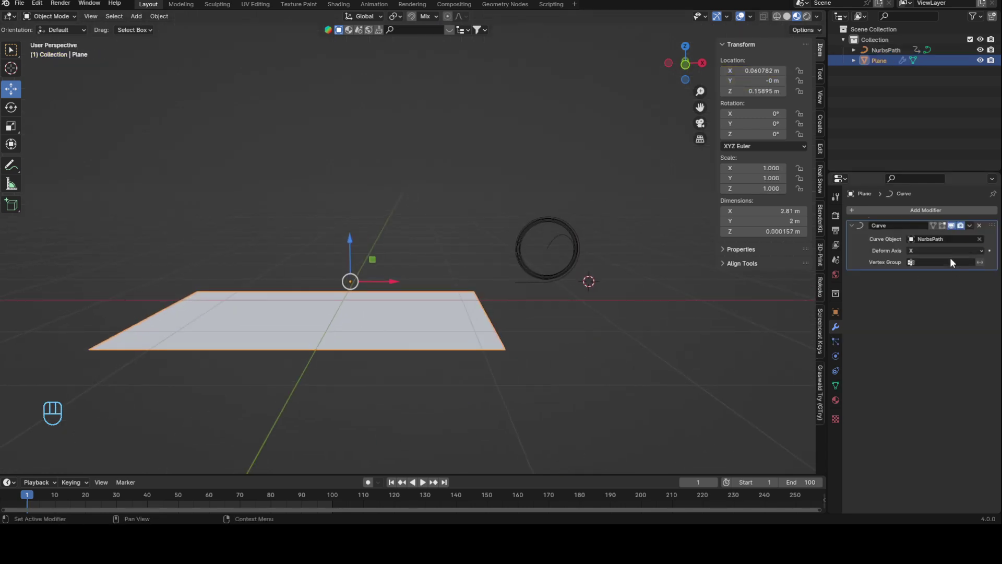
# Step: Raise the plane's Location Z to the path's height
pyautogui.middleClick(483, 402)
pyautogui.middleClick(500, 242)
pyautogui.moveTo(344, 247); pyautogui.dragTo(522, 289)
pyautogui.middleClick(562, 324)
# Step: Play the timeline and orbit to confirm the plane rolls fully into a tube, flat at frame 1
pyautogui.press('space')
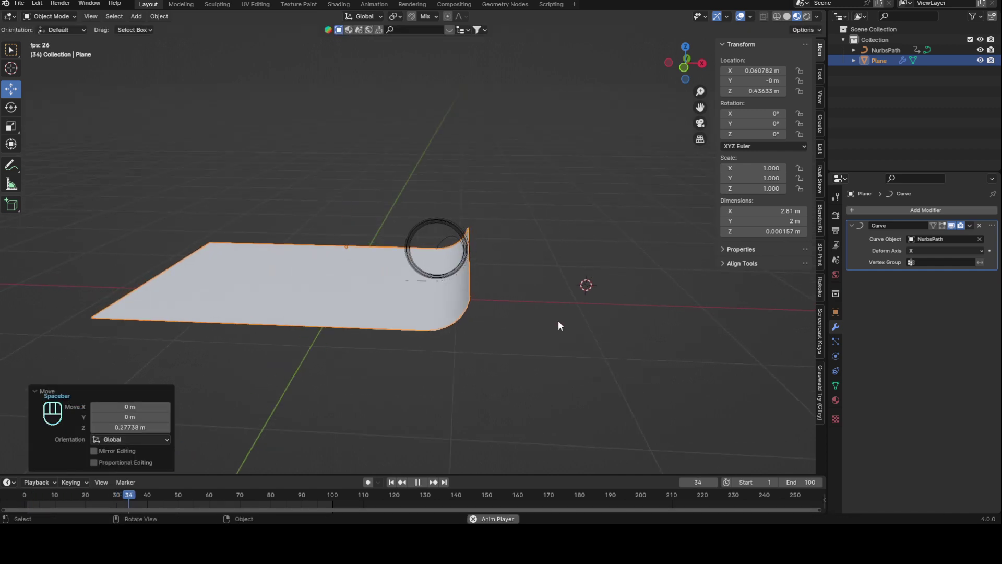
pyautogui.moveTo(472, 273); pyautogui.dragTo(517, 269)
pyautogui.middleClick(505, 248)
pyautogui.moveTo(466, 282); pyautogui.dragTo(500, 274)
pyautogui.press('space')
pyautogui.moveTo(505, 346); pyautogui.dragTo(517, 328)
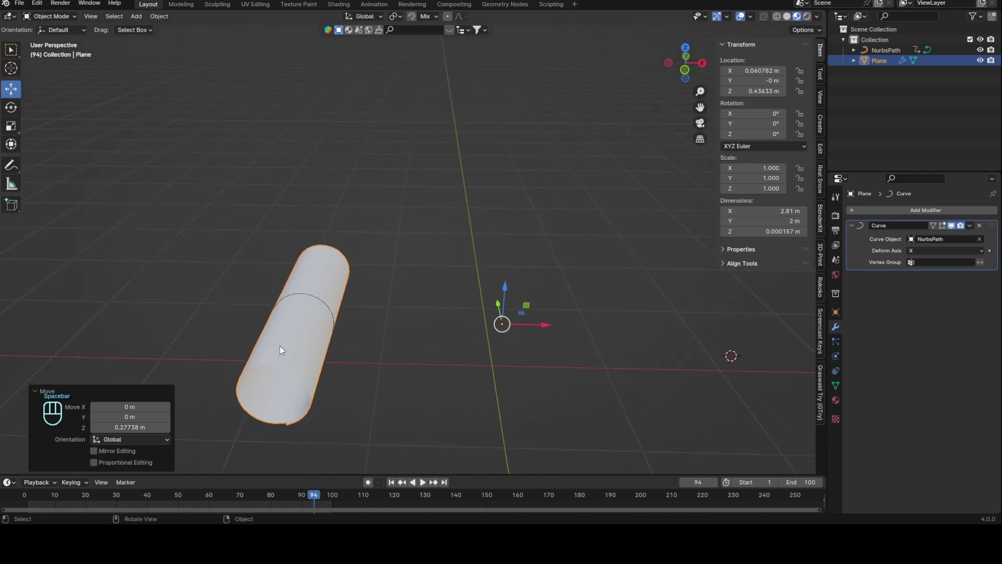
pyautogui.middleClick(424, 264)
pyautogui.moveTo(325, 498); pyautogui.dragTo(30, 498)
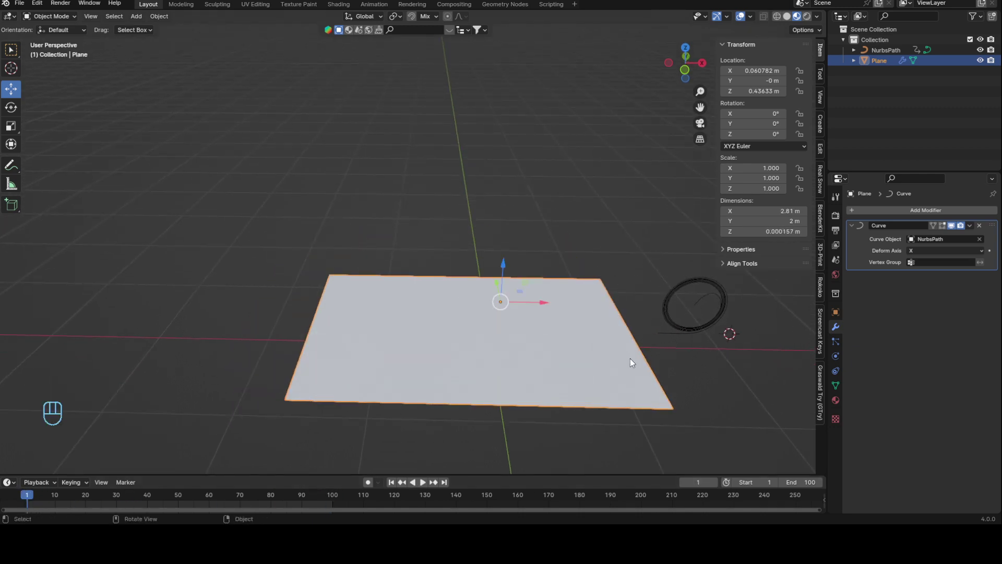
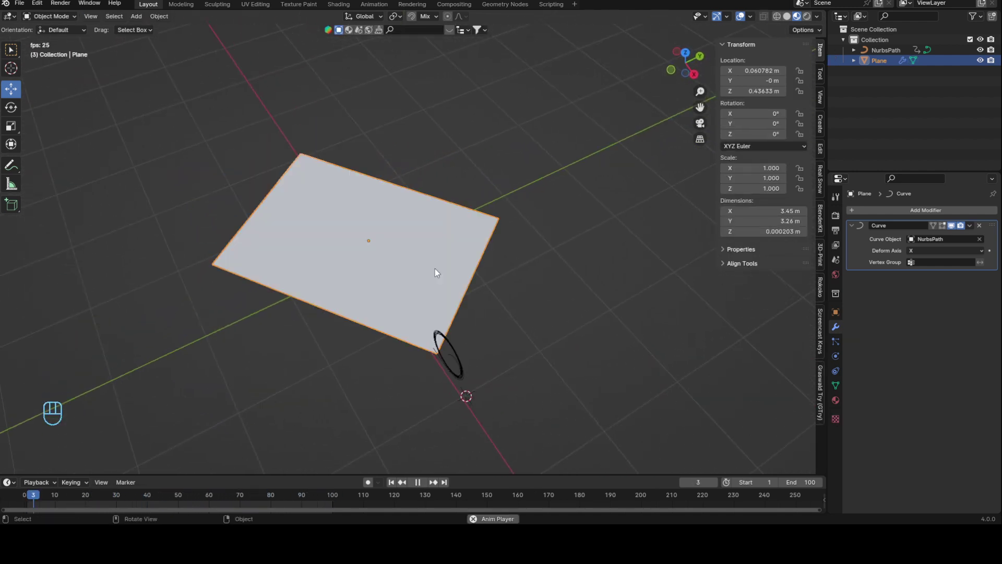
# Step: Stop playback, undo back to the start, reselect the plane and enter mesh edit mode to subdivide it
pyautogui.press('space')
pyautogui.press('ctrl+z')
pyautogui.press('ctrl+z')
pyautogui.press('Tab')
pyautogui.moveTo(512, 295); pyautogui.dragTo(590, 260)
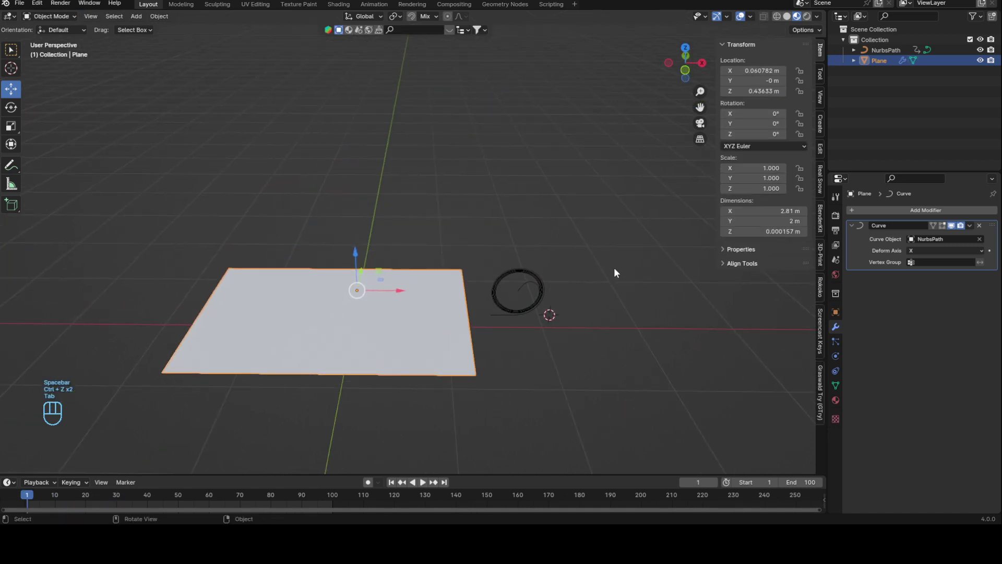
pyautogui.click(611, 332)
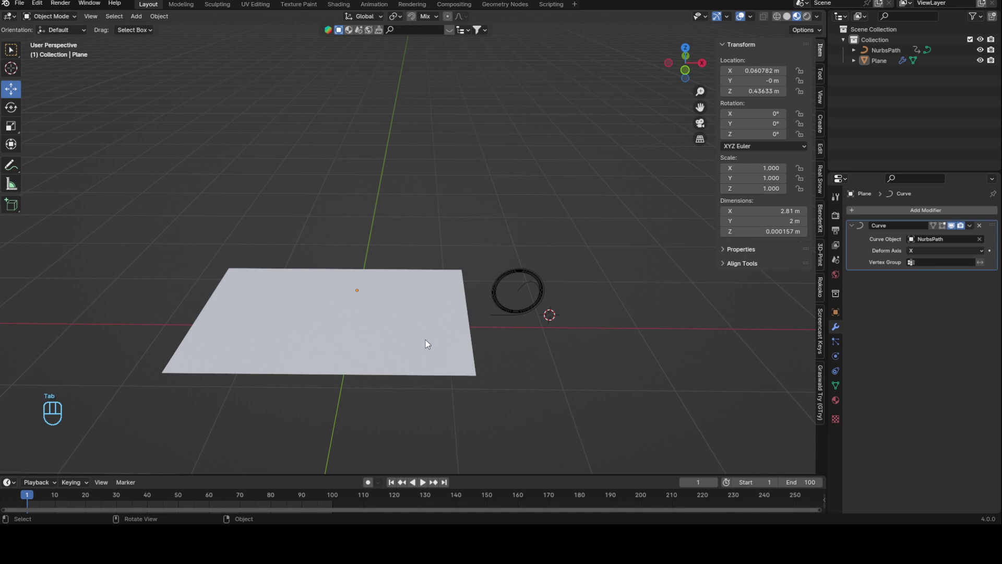
pyautogui.moveTo(473, 316); pyautogui.dragTo(469, 346)
pyautogui.press('Tab')
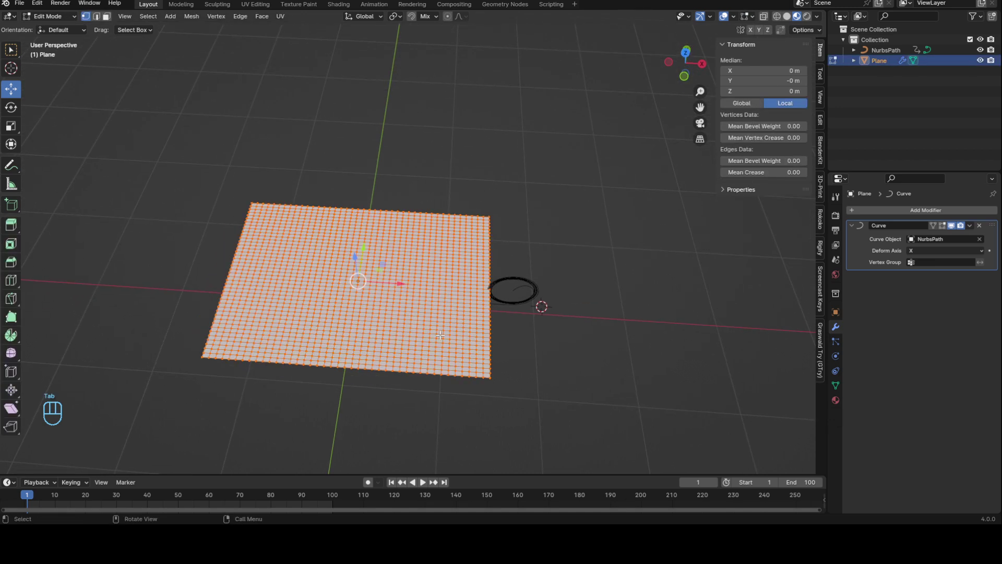
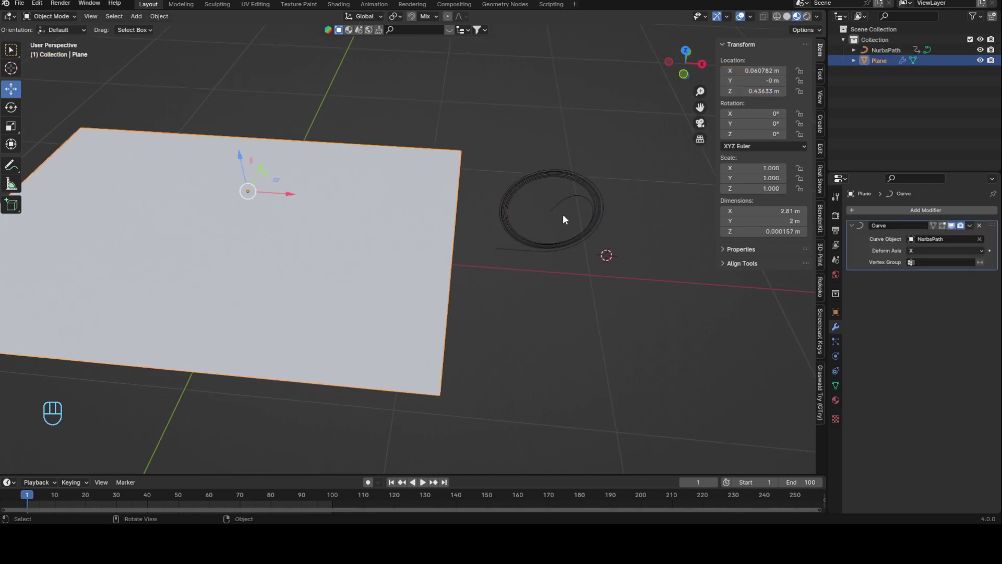
# Step: Orbit around the subdivided plane and path to check the smoother curl
pyautogui.moveTo(570, 217); pyautogui.dragTo(572, 193)
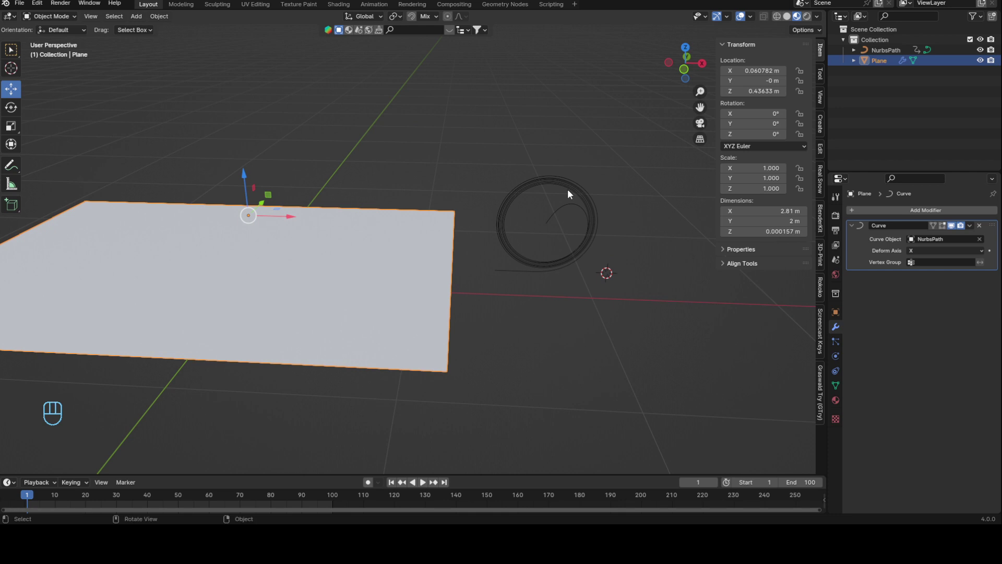
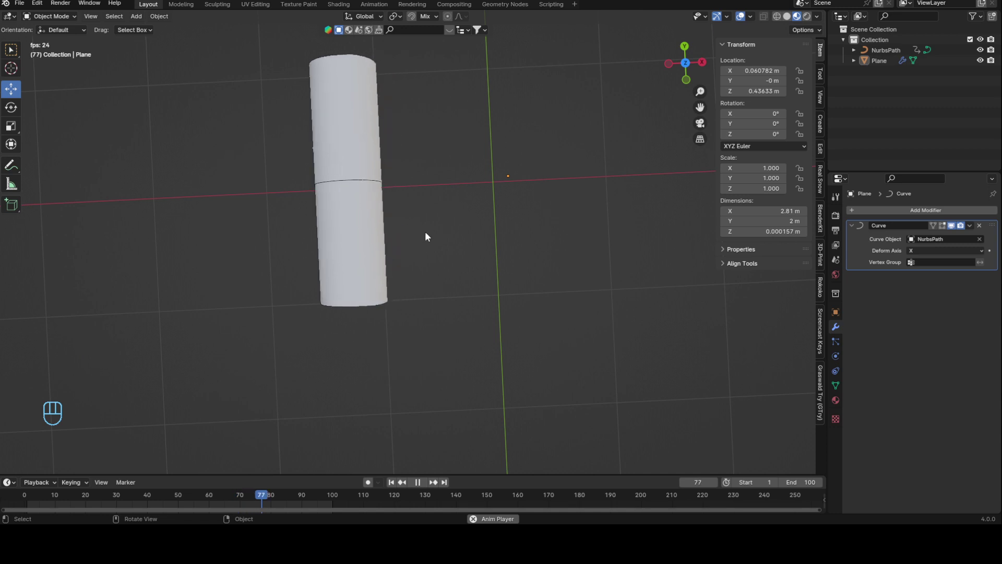
# Step: Scrub and play the animation while orbiting to watch the paper roll into a tube
pyautogui.moveTo(403, 202); pyautogui.dragTo(352, 137)
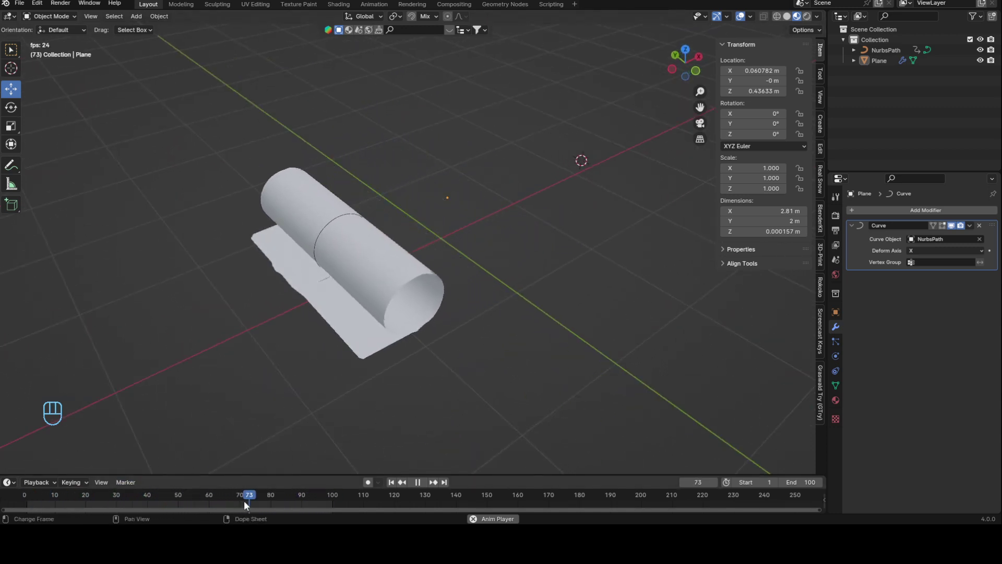
pyautogui.press('space')
pyautogui.moveTo(263, 497); pyautogui.dragTo(32, 496)
pyautogui.moveTo(440, 258); pyautogui.dragTo(443, 274)
pyautogui.moveTo(549, 236); pyautogui.dragTo(523, 222)
pyautogui.moveTo(572, 259); pyautogui.dragTo(503, 242)
pyautogui.moveTo(580, 241); pyautogui.dragTo(555, 226)
pyautogui.moveTo(601, 255); pyautogui.dragTo(588, 245)
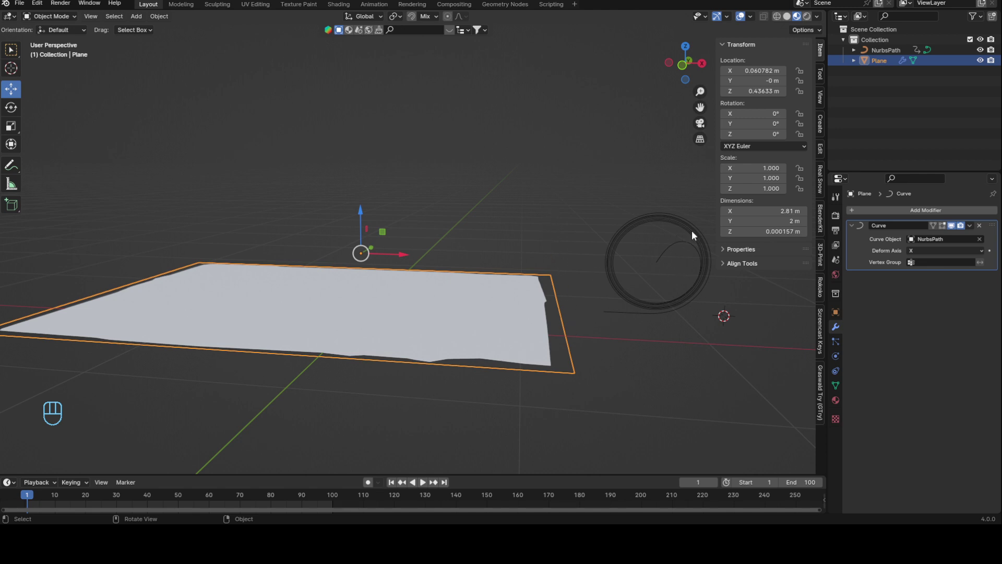
# Step: Toggle Edit Mode on the plane and settle into a Right orthographic view of it
pyautogui.press('Tab')
pyautogui.press('Tab')
pyautogui.moveTo(611, 315); pyautogui.dragTo(539, 300)
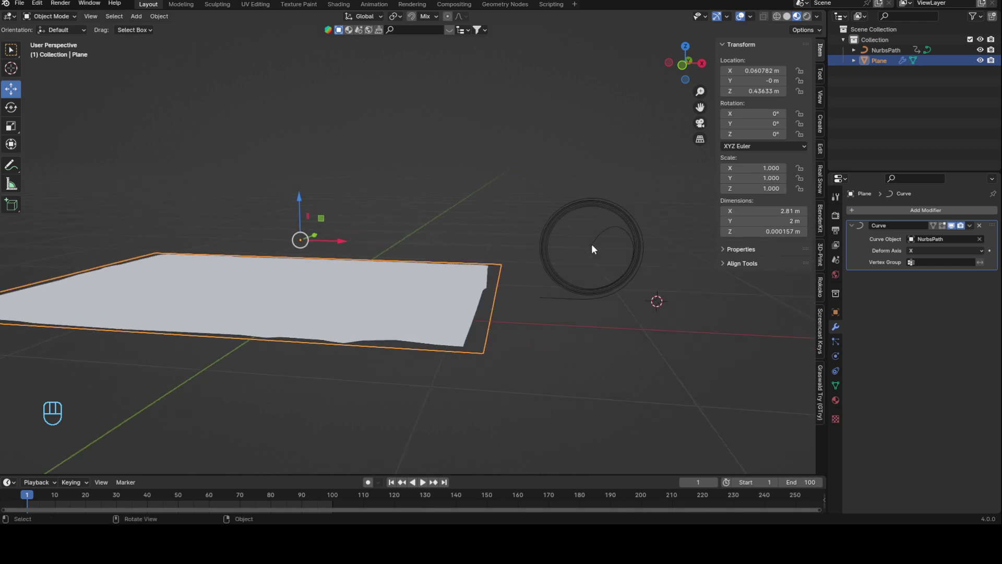
pyautogui.middleClick(561, 328)
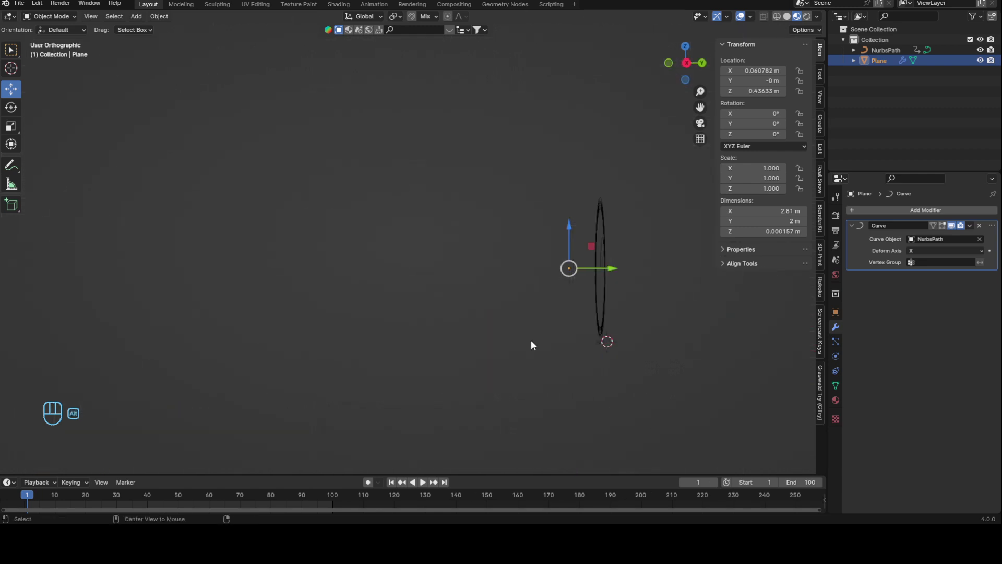
# Step: Add a cylinder, rotate it -90° onto its side and stretch it into a thin 2.64 m rod
pyautogui.moveTo(513, 305); pyautogui.dragTo(506, 250)
pyautogui.press('shift+a')
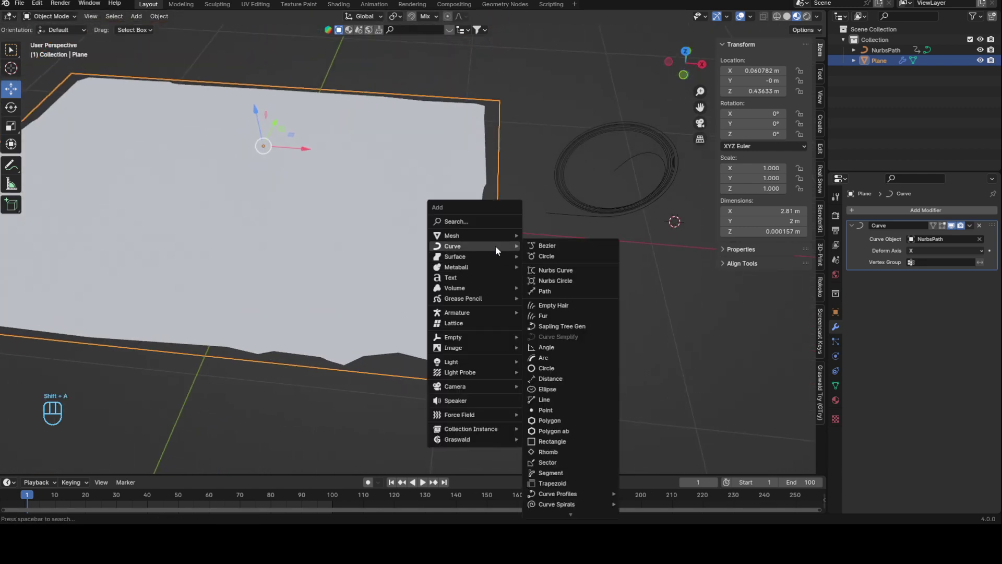
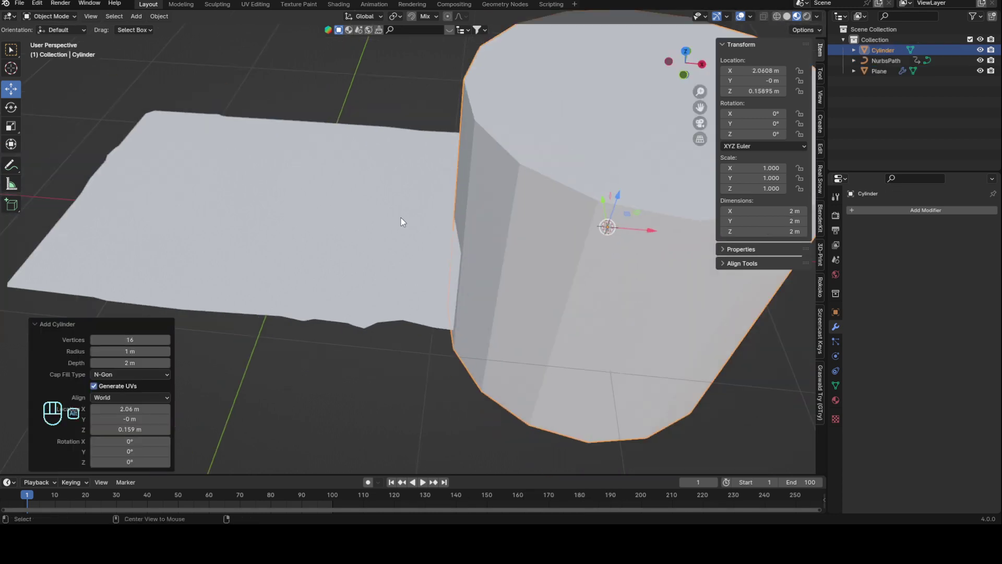
pyautogui.press('r')
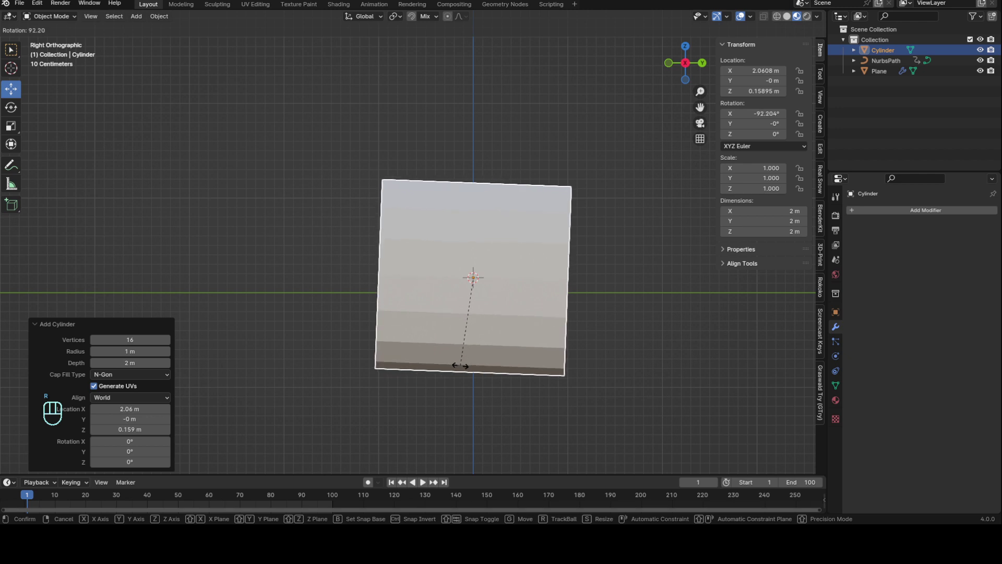
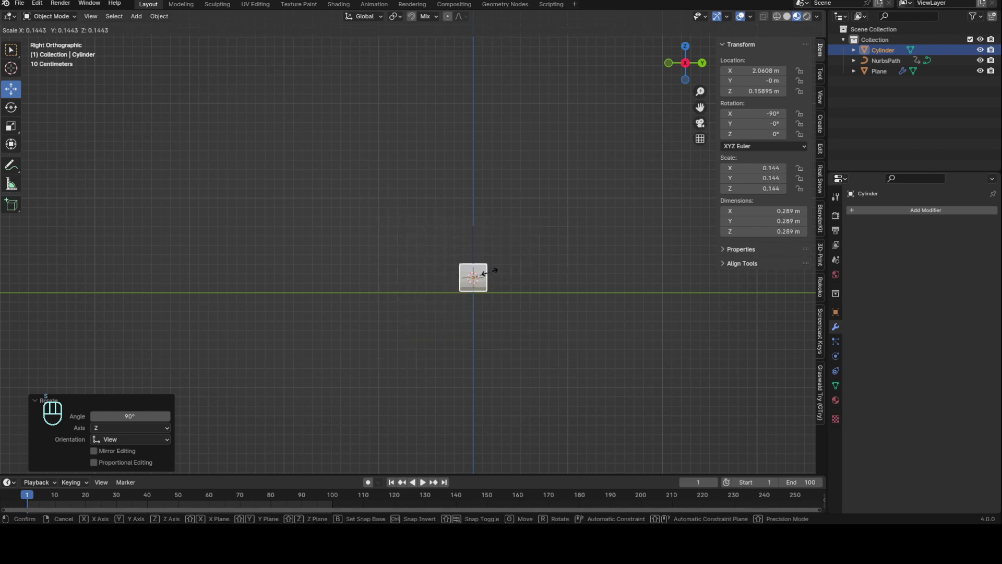
pyautogui.press('s')
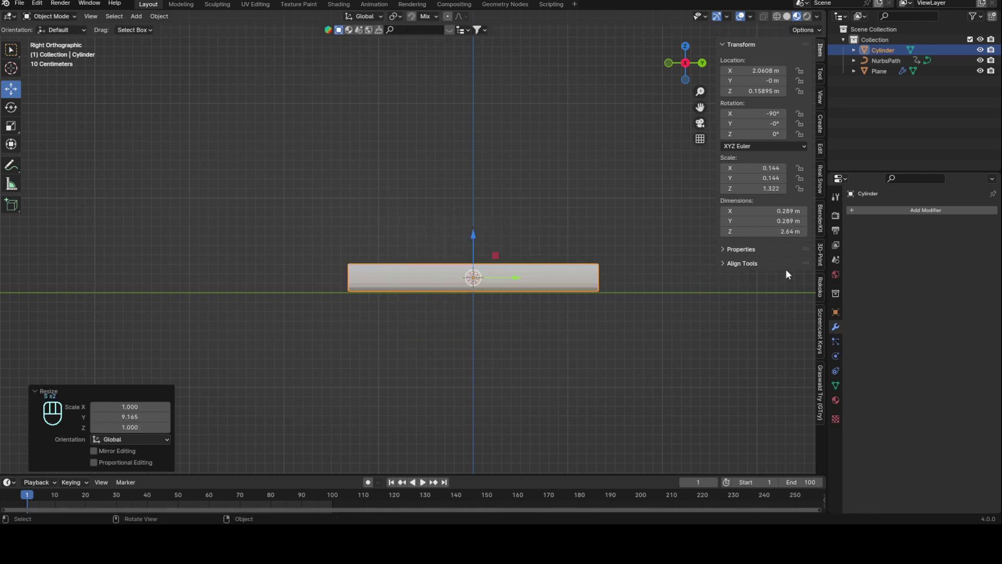
# Step: From a straight front view, start moving the rod toward the spiral
pyautogui.moveTo(576, 262); pyautogui.dragTo(644, 272)
pyautogui.middleClick(626, 264)
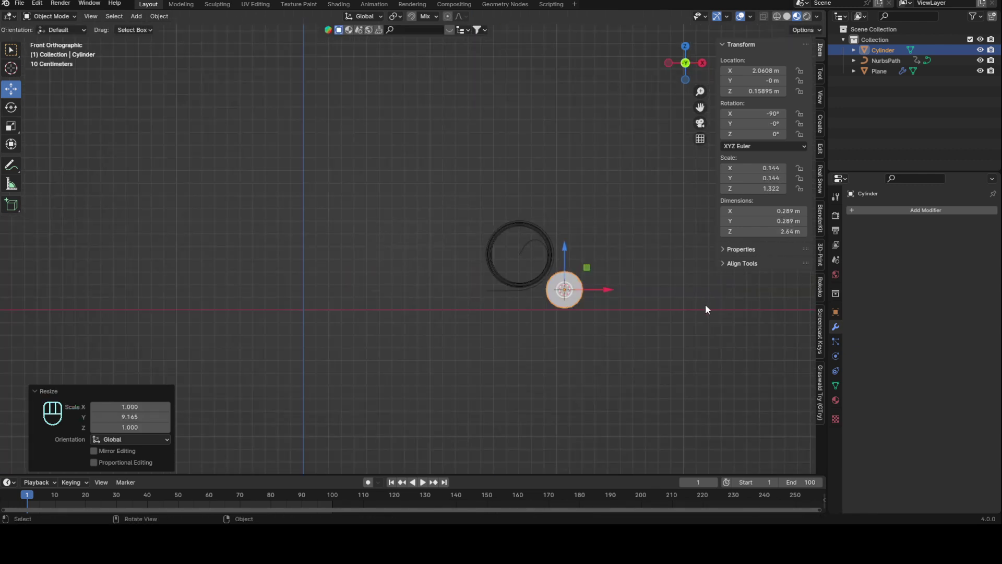
pyautogui.press('g')
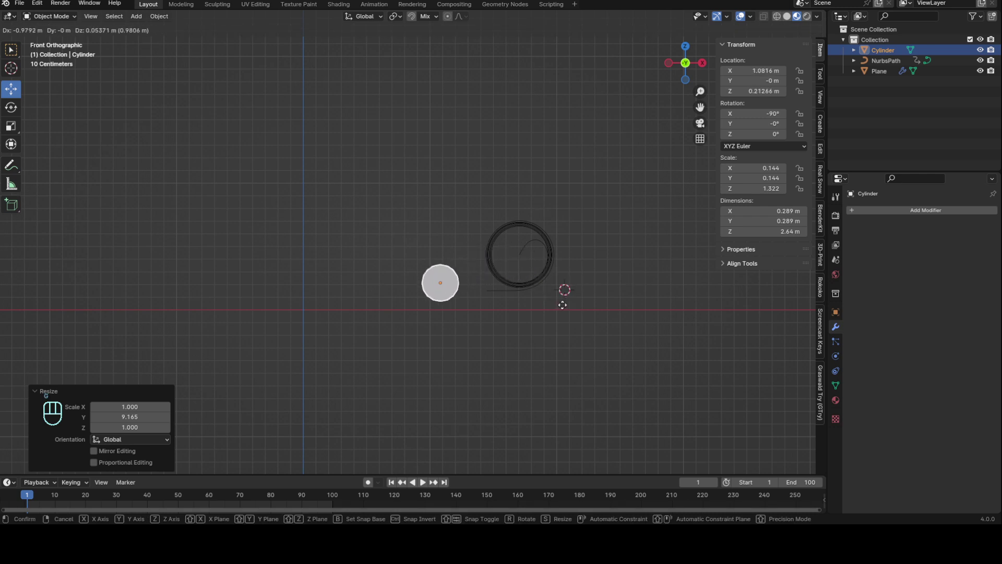
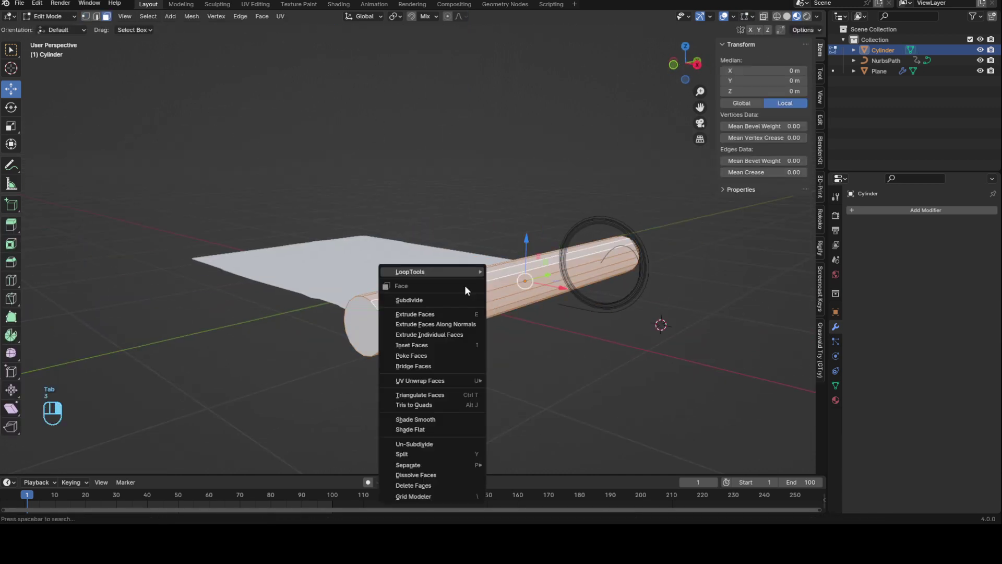
# Step: Select the spiral path and inspect its control points from the side
pyautogui.press('Tab')
pyautogui.click(472, 313)
pyautogui.click(633, 242)
pyautogui.moveTo(647, 261); pyautogui.dragTo(678, 264)
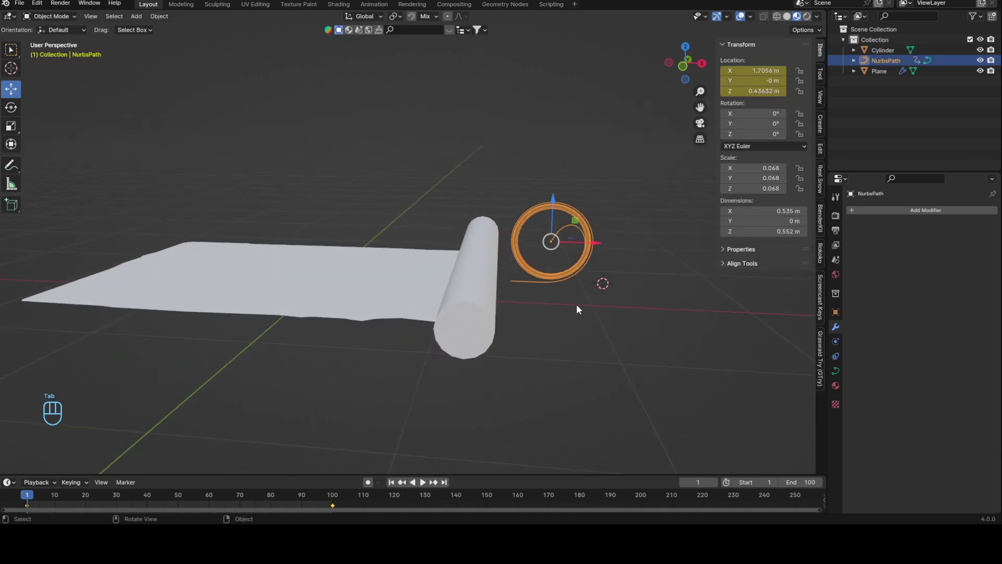
pyautogui.middleClick(580, 293)
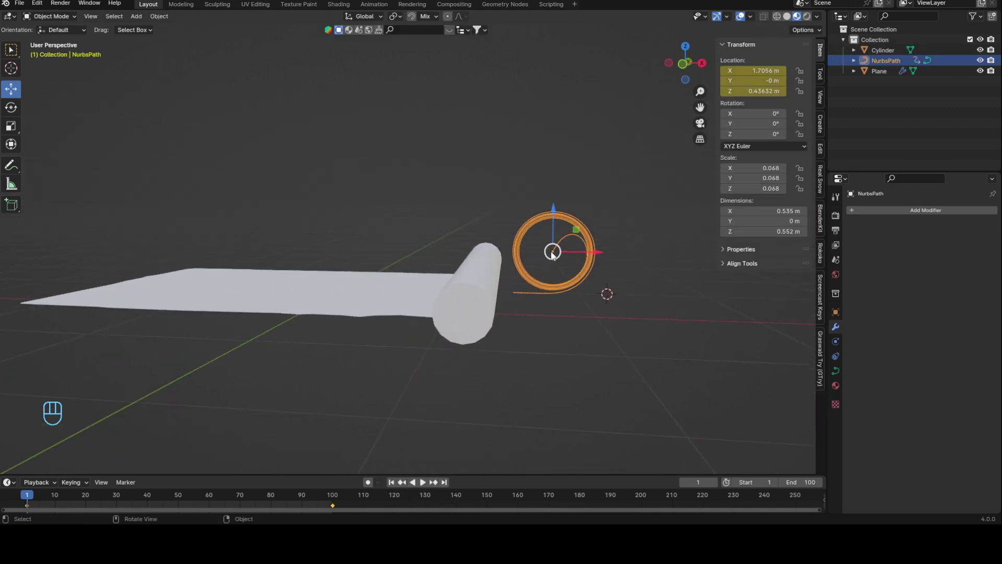
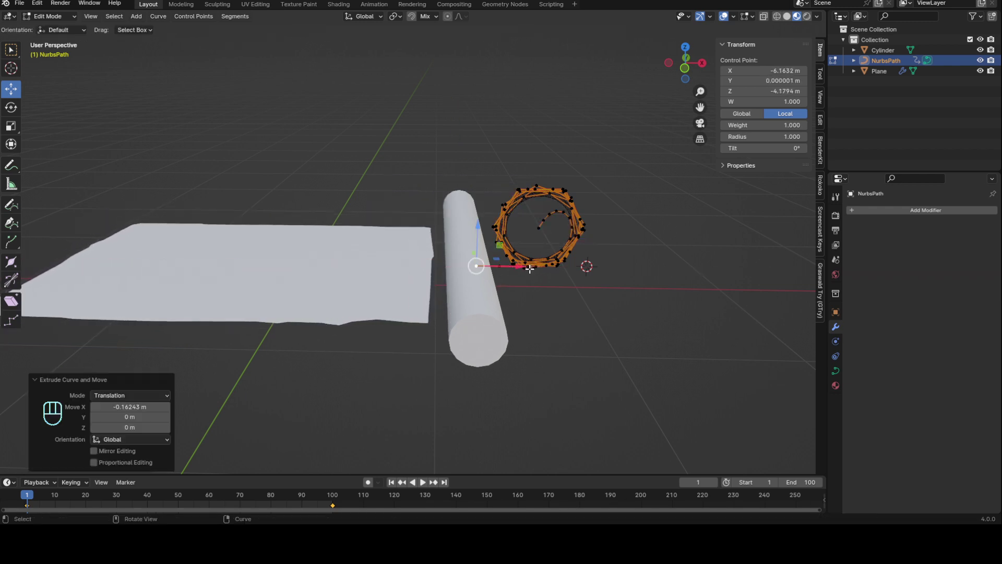
pyautogui.press('Tab')
# Step: Move the cylinder to X 1.681 m, Z 0.254 m so it passes inside the coil in side and front views
pyautogui.click(402, 297)
pyautogui.moveTo(349, 230); pyautogui.dragTo(438, 242)
pyautogui.moveTo(544, 263); pyautogui.dragTo(494, 293)
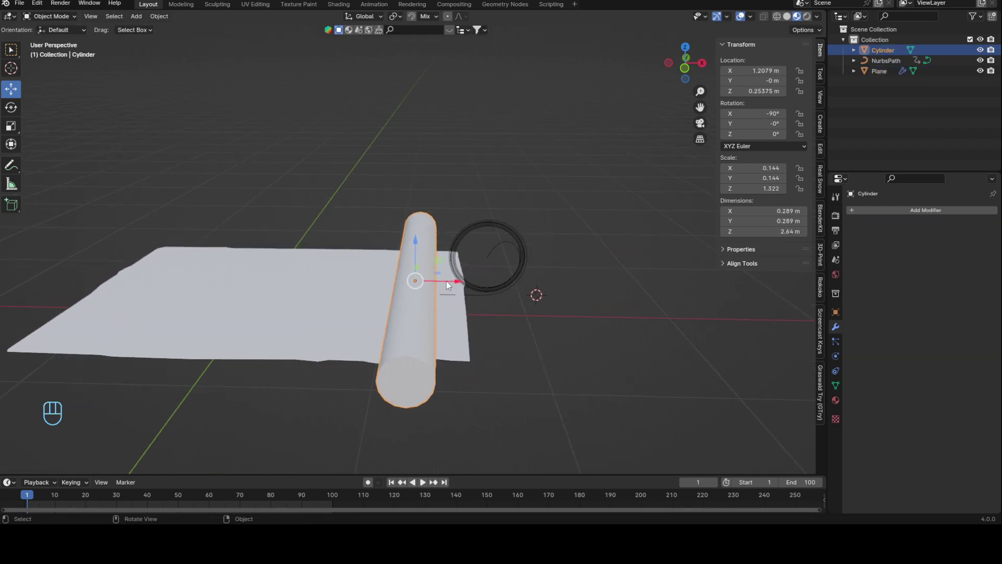
pyautogui.moveTo(454, 283); pyautogui.dragTo(527, 276)
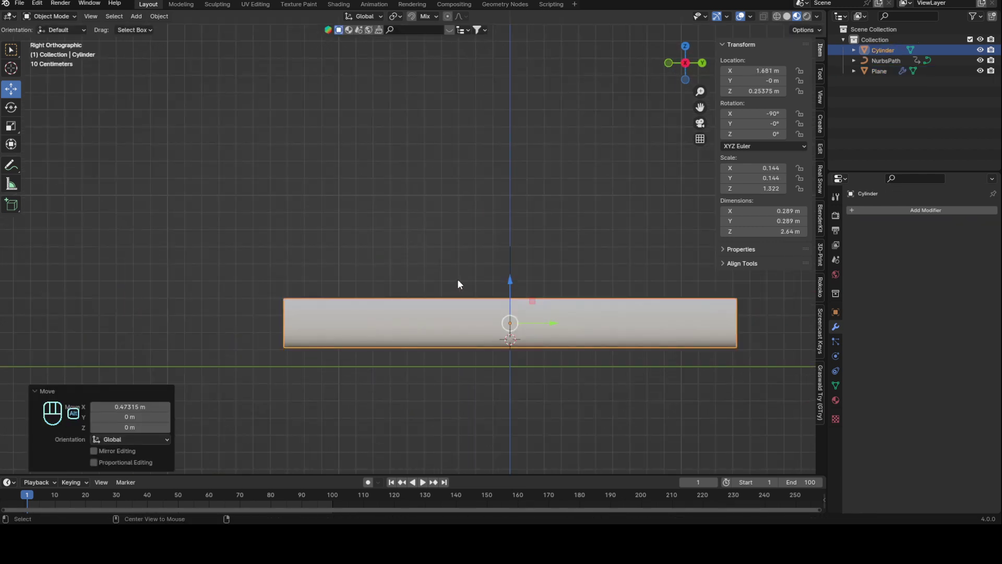
pyautogui.moveTo(547, 271); pyautogui.dragTo(583, 251)
pyautogui.moveTo(539, 296); pyautogui.dragTo(534, 271)
pyautogui.moveTo(529, 270); pyautogui.dragTo(596, 301)
pyautogui.middleClick(563, 268)
pyautogui.middleClick(579, 274)
pyautogui.middleClick(586, 288)
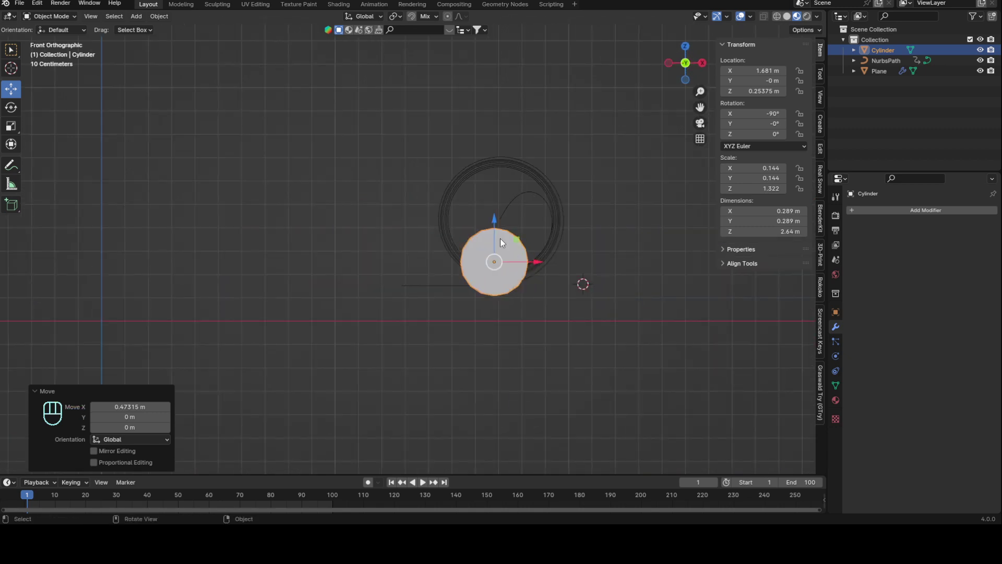
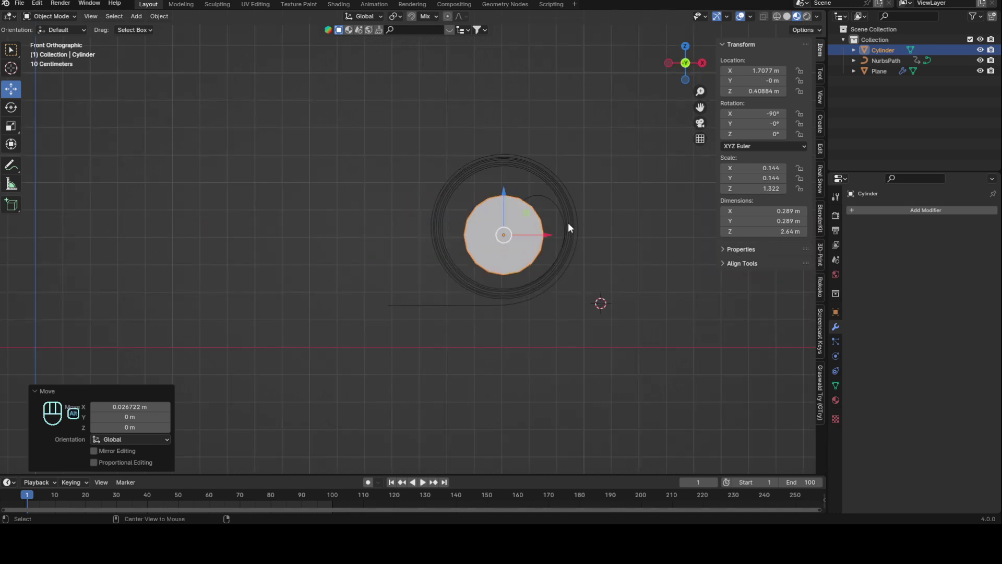
# Step: Snap the 3D cursor to the spiral's origin, then snap the cylinder to the cursor (X 1.7056 m, Z 0.436 m)
pyautogui.middleClick(565, 203)
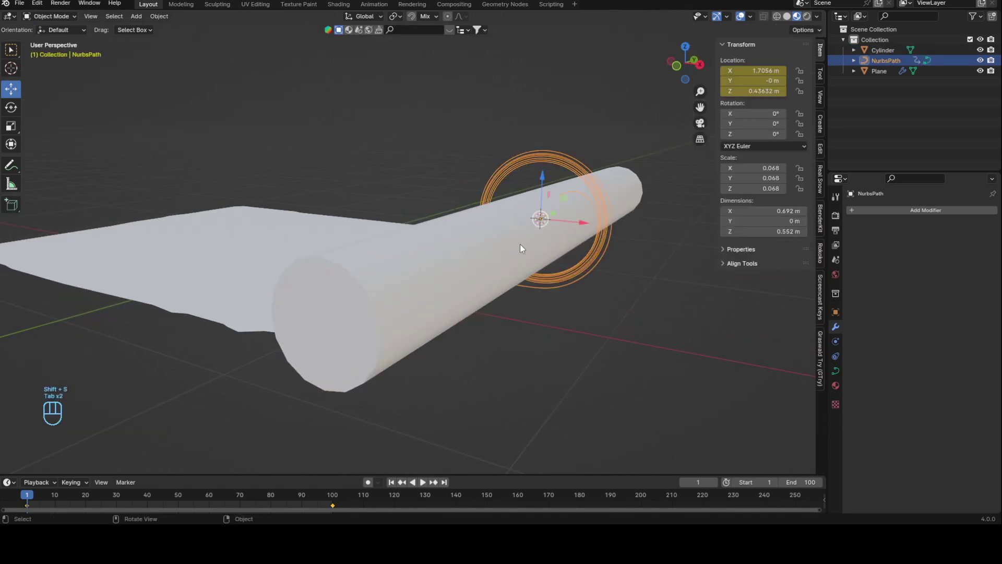
pyautogui.press('shift+s')
pyautogui.press('ctrl+z')
pyautogui.click(601, 197)
pyautogui.press('shift+s')
pyautogui.press('shift+s')
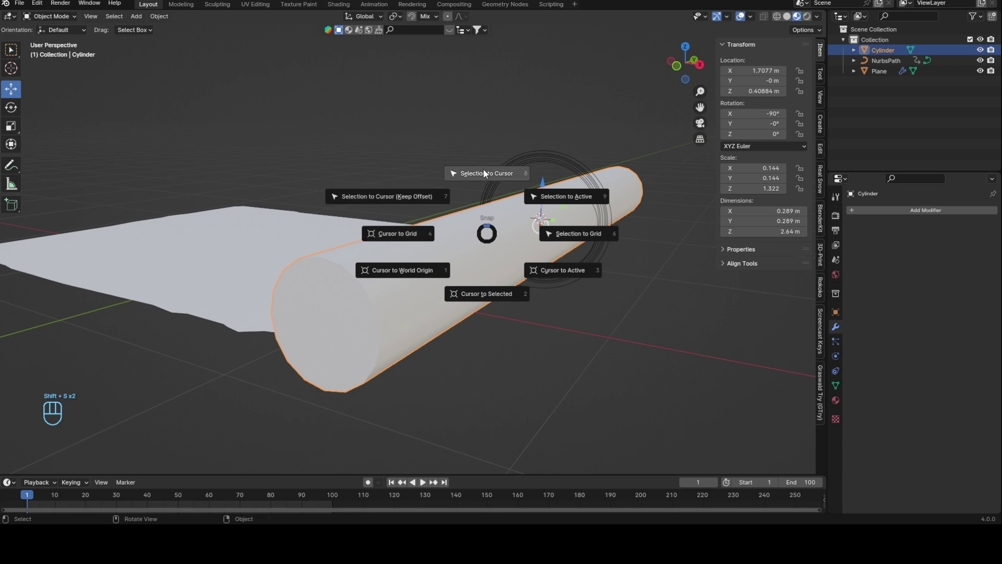
pyautogui.moveTo(540, 237); pyautogui.dragTo(620, 201)
# Step: Orbit and play briefly to check the rod sits centred in the coil
pyautogui.moveTo(619, 236); pyautogui.dragTo(629, 238)
pyautogui.moveTo(618, 232); pyautogui.dragTo(660, 228)
pyautogui.moveTo(593, 214); pyautogui.dragTo(555, 202)
pyautogui.press('space')
pyautogui.press('space')
pyautogui.moveTo(564, 205); pyautogui.dragTo(578, 215)
pyautogui.moveTo(55, 498); pyautogui.dragTo(31, 497)
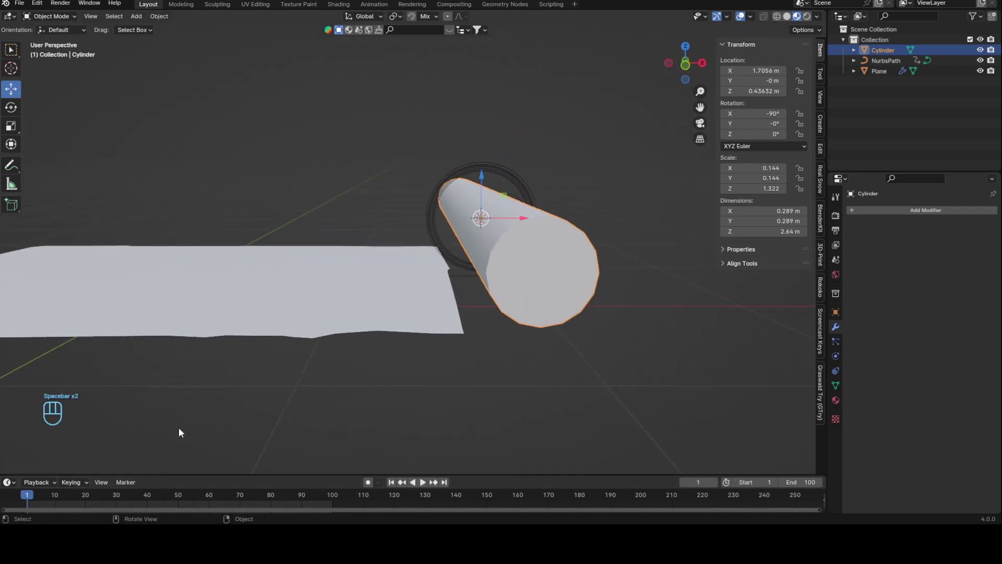
# Step: Give the cylinder a Copy Location constraint targeting NurbsPath with Y and Z disabled
pyautogui.moveTo(941, 215); pyautogui.dragTo(865, 239)
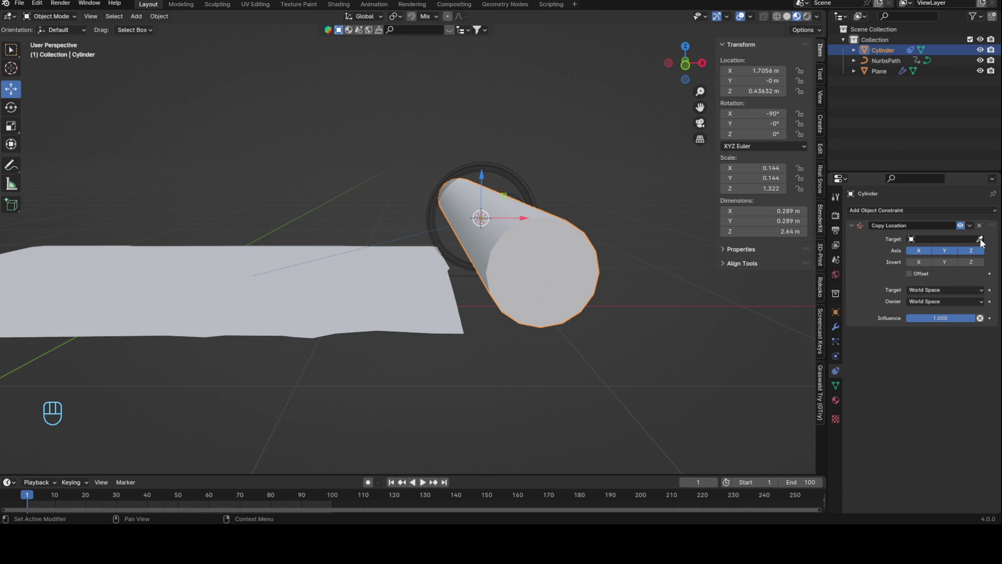
pyautogui.click(984, 242)
pyautogui.middleClick(583, 167)
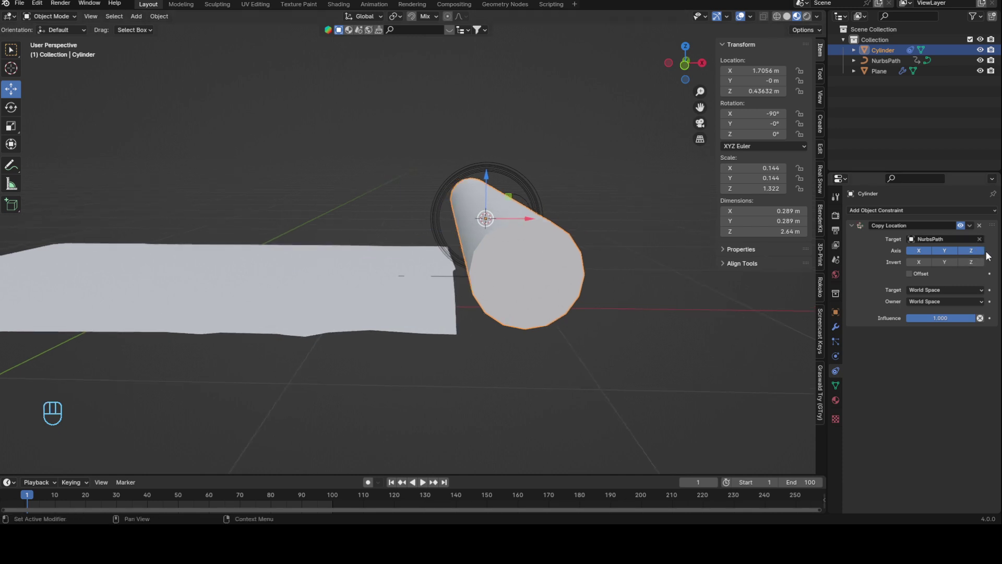
pyautogui.click(985, 253)
pyautogui.click(950, 253)
# Step: Play the animation to confirm the rod follows the spiral, then enter mesh editing
pyautogui.press('space')
pyautogui.moveTo(399, 219); pyautogui.dragTo(474, 222)
pyautogui.moveTo(292, 222); pyautogui.dragTo(494, 231)
pyautogui.press('space')
pyautogui.moveTo(289, 229); pyautogui.dragTo(475, 231)
pyautogui.middleClick(484, 213)
pyautogui.click(38, 499)
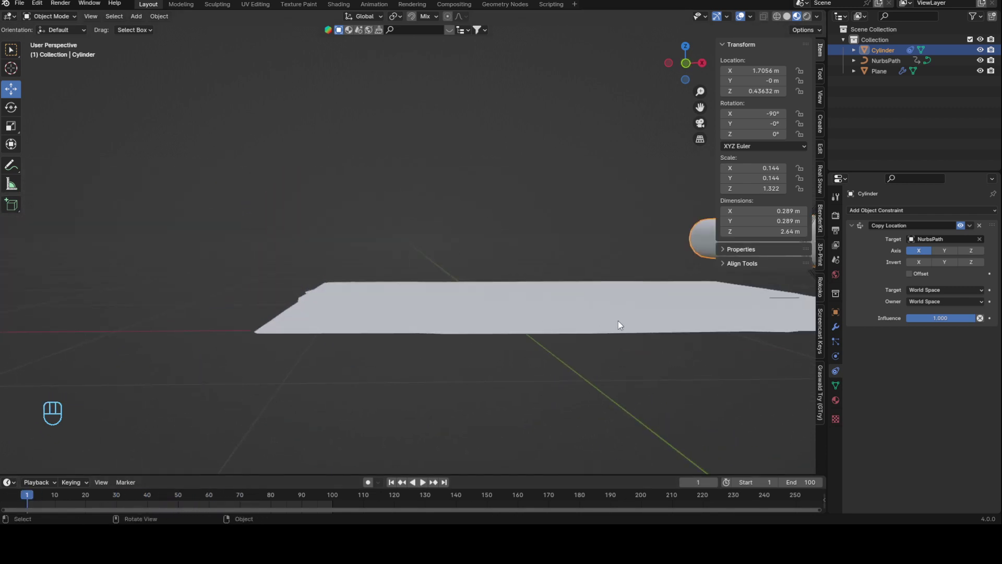
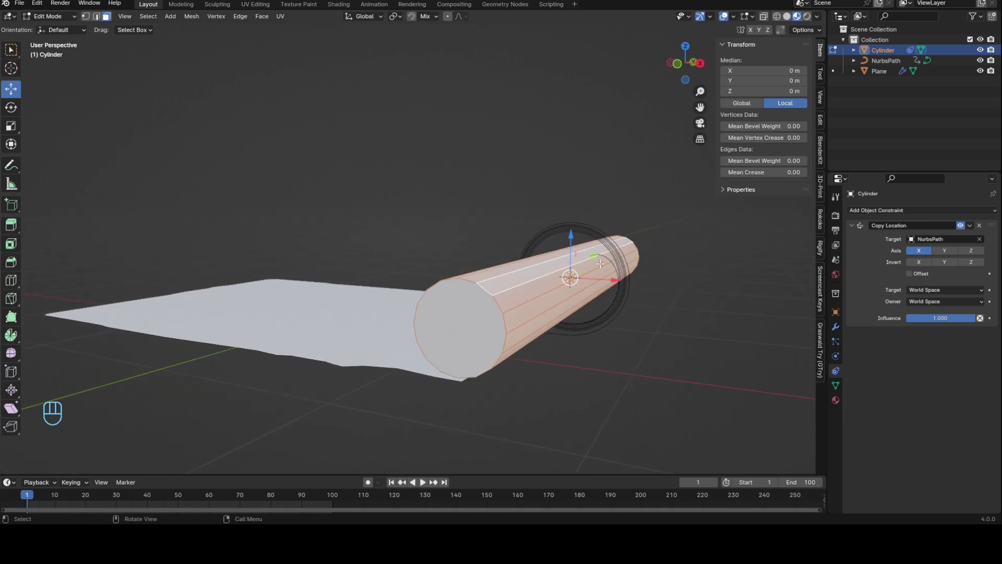
# Step: Scale the cylinder's mesh up about 1.64 times to thicken the rod
pyautogui.press('s')
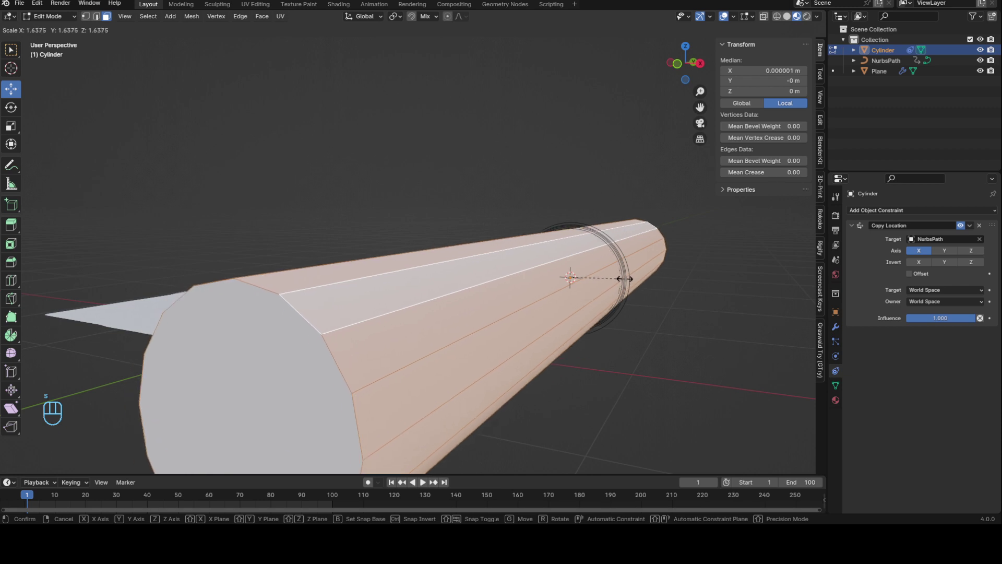
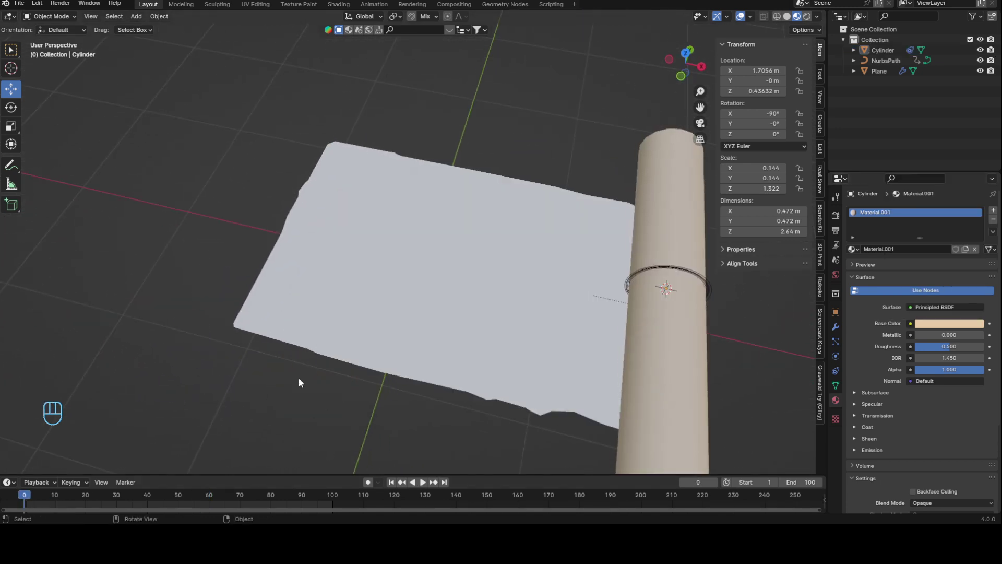
# Step: Play the roll-up animation around the tan rod and stop back at frame 1
pyautogui.moveTo(570, 313); pyautogui.dragTo(423, 269)
pyautogui.press('space')
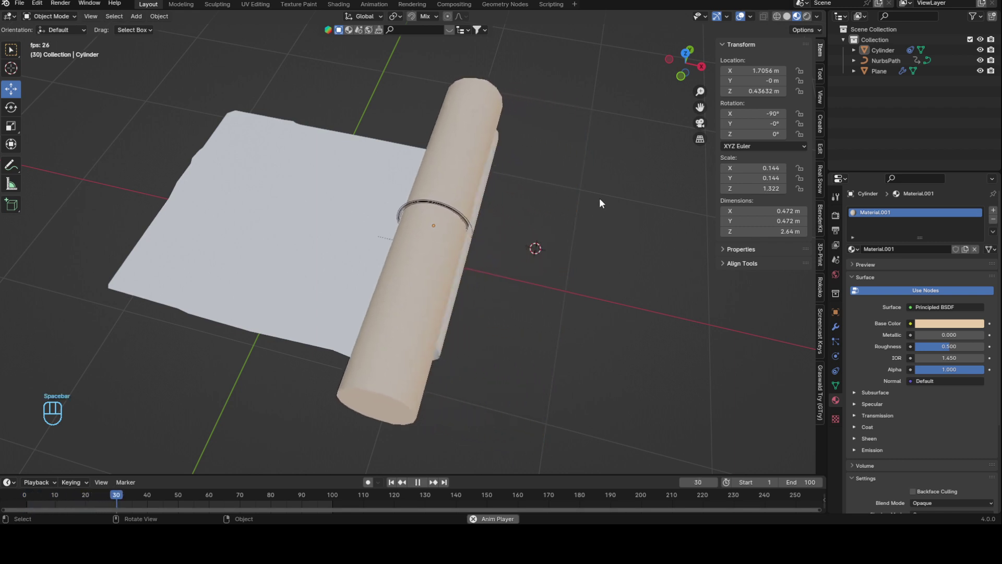
pyautogui.moveTo(460, 167); pyautogui.dragTo(512, 192)
pyautogui.moveTo(377, 198); pyautogui.dragTo(473, 217)
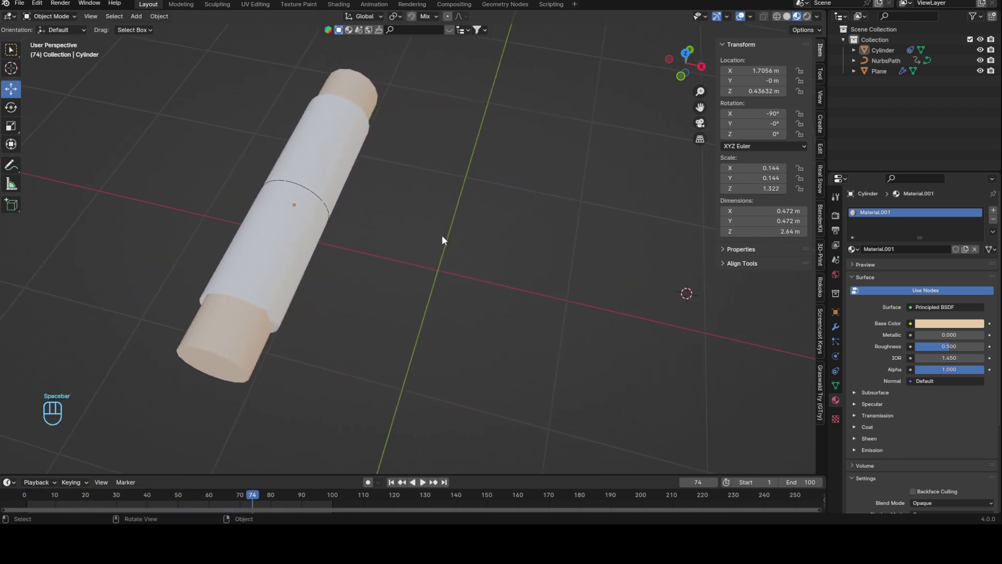
pyautogui.press('space')
# Step: Select the cylinder, widen it slightly and inspect the rolled paper around it
pyautogui.click(230, 341)
pyautogui.moveTo(468, 265); pyautogui.dragTo(448, 255)
pyautogui.moveTo(134, 498); pyautogui.dragTo(32, 493)
pyautogui.middleClick(485, 293)
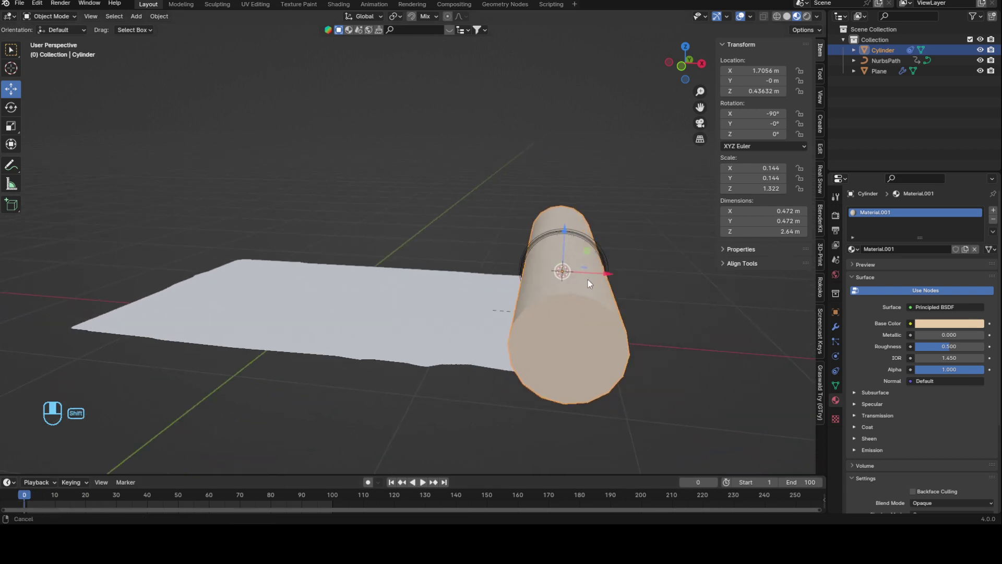
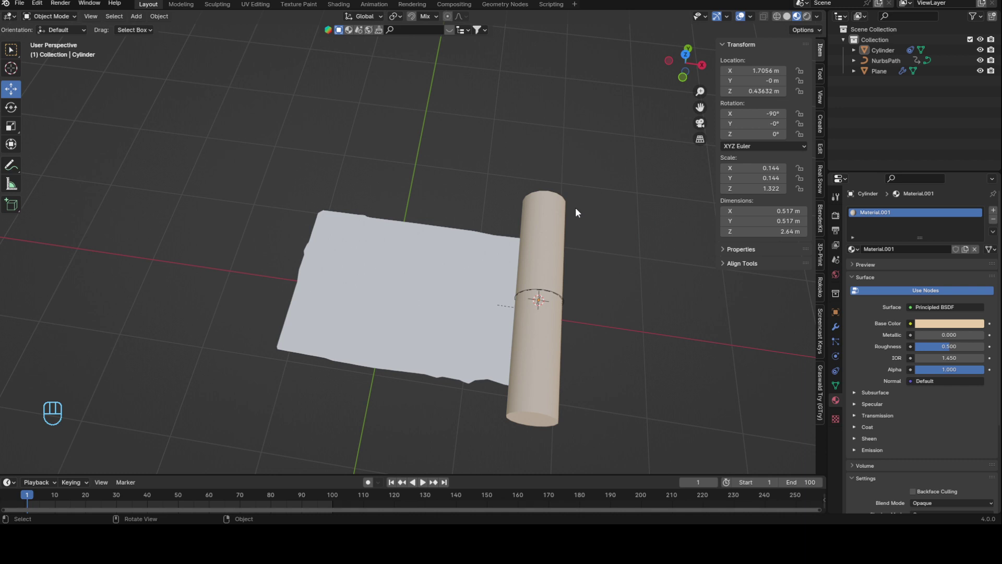
pyautogui.moveTo(490, 234); pyautogui.dragTo(521, 211)
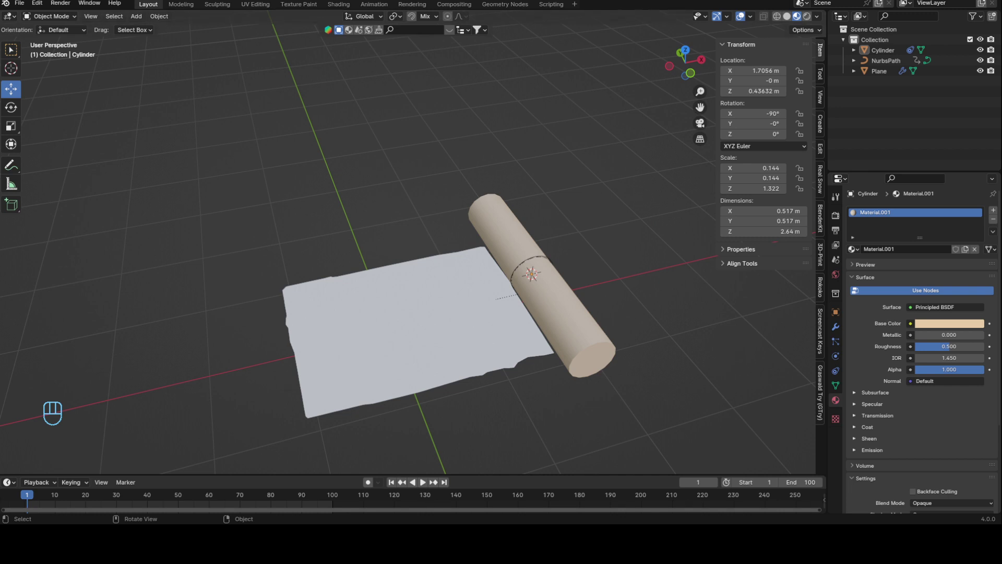